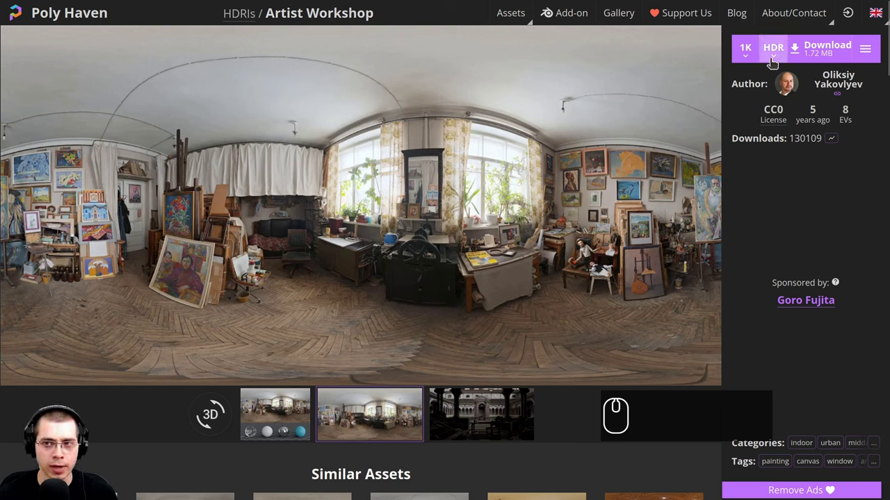
Step: Follow the link from the Poly Haven HDRI page toward the Freesound fan-sound page
{"action": "left_click", "coordinate": [560, 238]}
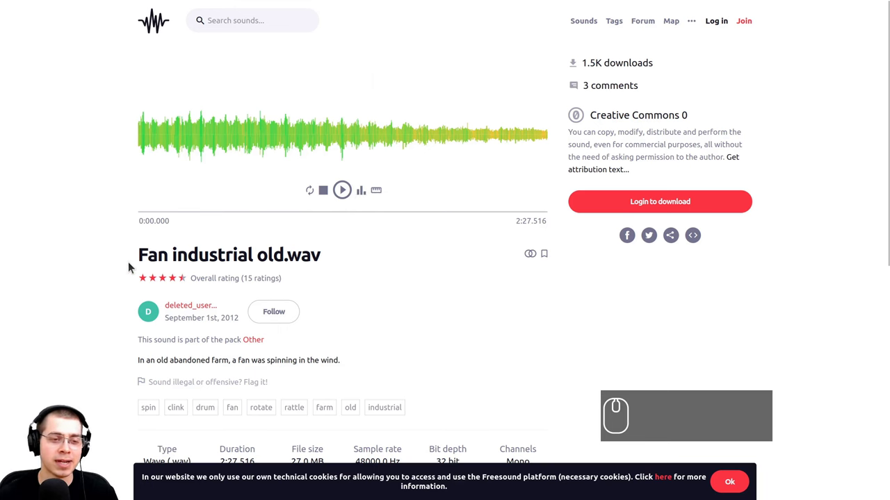
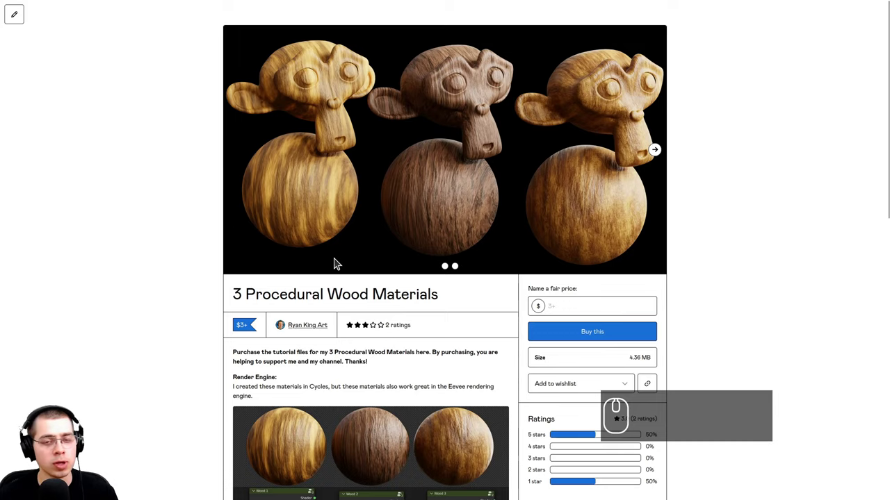
Step: Review the Gumroad 3 Procedural Wood Materials product page
{"action": "scroll", "scroll_direction": "down", "scroll_amount": 3}
{"action": "scroll", "scroll_direction": "down", "scroll_amount": 3}
{"action": "scroll", "scroll_direction": "up", "scroll_amount": 3}
{"action": "scroll", "scroll_direction": "down", "scroll_amount": 3}
{"action": "scroll", "scroll_direction": "up", "scroll_amount": 3}
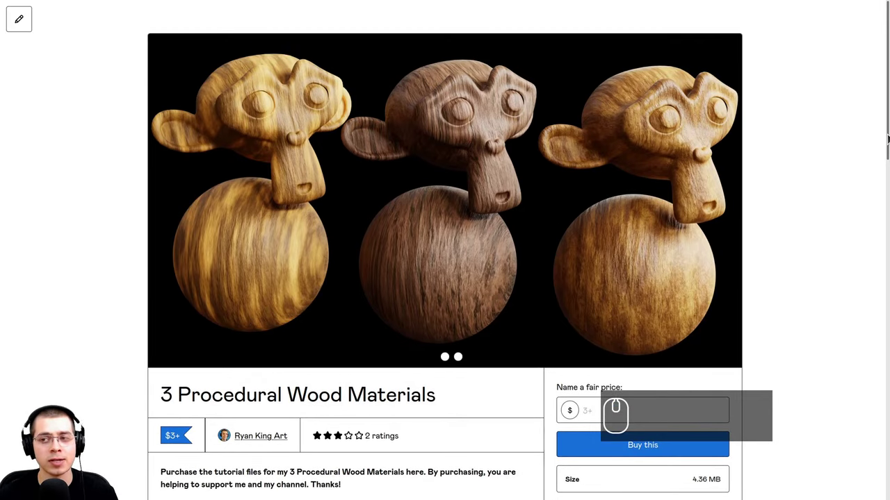
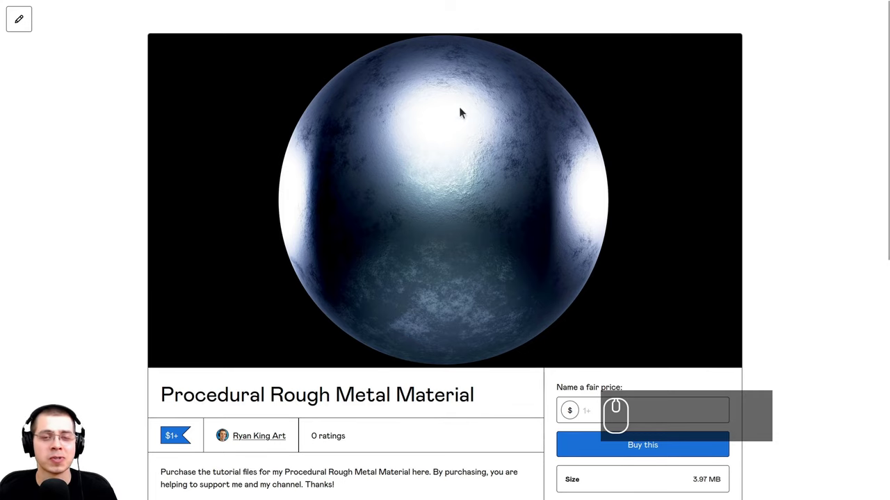
Step: Review the Procedural Rough Metal Material page, then switch over to Blender
{"action": "scroll", "scroll_direction": "down", "scroll_amount": 3}
{"action": "scroll", "scroll_direction": "down", "scroll_amount": 3}
{"action": "scroll", "scroll_direction": "down", "scroll_amount": 3}
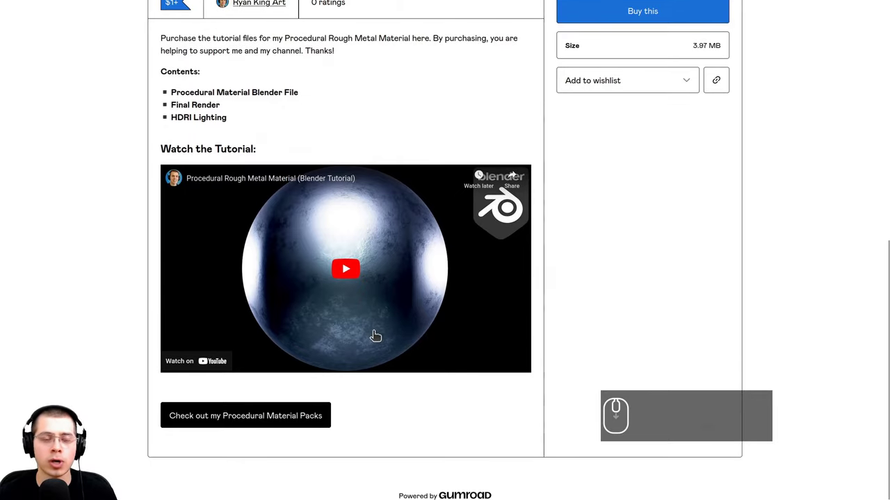
{"action": "scroll", "scroll_direction": "up", "scroll_amount": 3}
{"action": "key", "text": "ctrl+b"}
Step: Orbit around Blender's default cube scene before clearing it
{"action": "left_click_drag", "start_coordinate": [434, 154], "coordinate": [438, 172]}
{"action": "left_click_drag", "start_coordinate": [494, 164], "coordinate": [425, 239]}
{"action": "middle_click", "coordinate": [541, 339]}
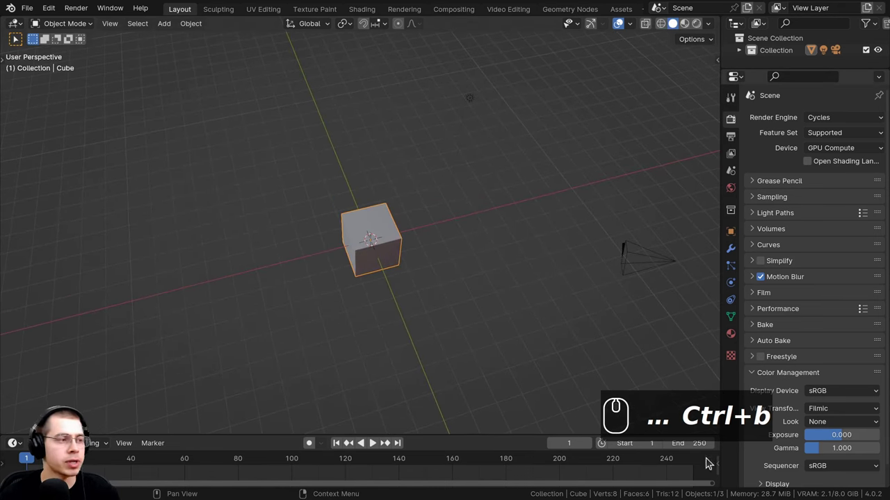
{"action": "middle_click", "coordinate": [570, 264]}
{"action": "left_click_drag", "start_coordinate": [571, 274], "coordinate": [547, 261]}
{"action": "middle_click", "coordinate": [548, 261]}
{"action": "left_click_drag", "start_coordinate": [516, 242], "coordinate": [392, 146]}
Step: Delete the default cube, camera and light, then add a 32-vertex mesh circle
{"action": "key", "text": "a"}
{"action": "key", "text": "a"}
{"action": "scroll", "scroll_direction": "up", "scroll_amount": 3}
{"action": "left_click_drag", "start_coordinate": [413, 152], "coordinate": [377, 147]}
{"action": "key", "text": "x"}
{"action": "scroll", "scroll_direction": "up", "scroll_amount": 3}
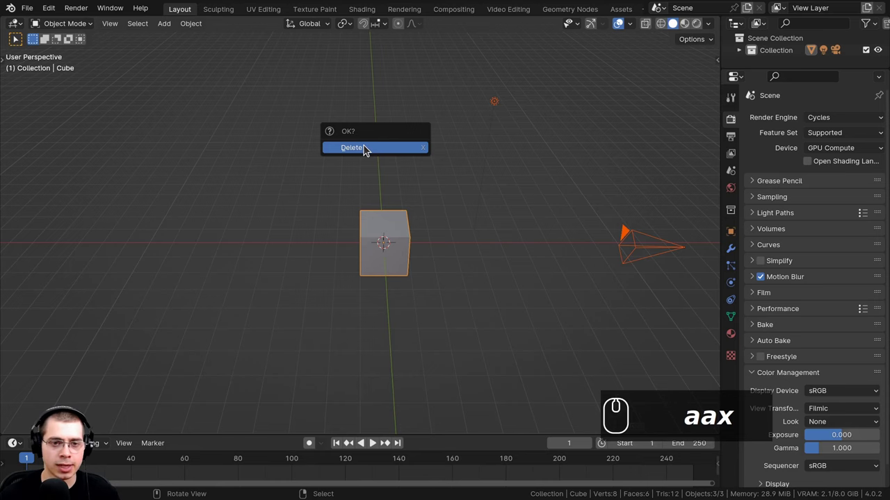
{"action": "left_click_drag", "start_coordinate": [367, 149], "coordinate": [403, 269]}
{"action": "left_click_drag", "start_coordinate": [410, 296], "coordinate": [390, 199]}
{"action": "middle_click", "coordinate": [378, 171]}
{"action": "type", "text": "aaxa"}
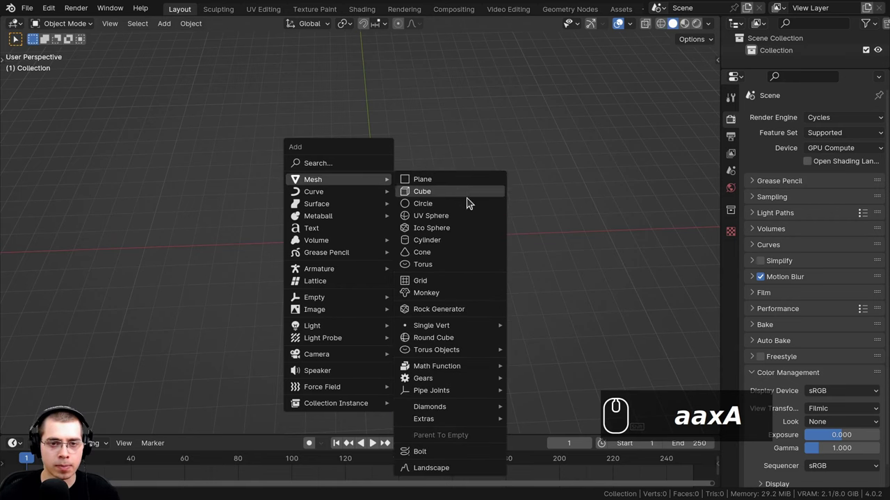
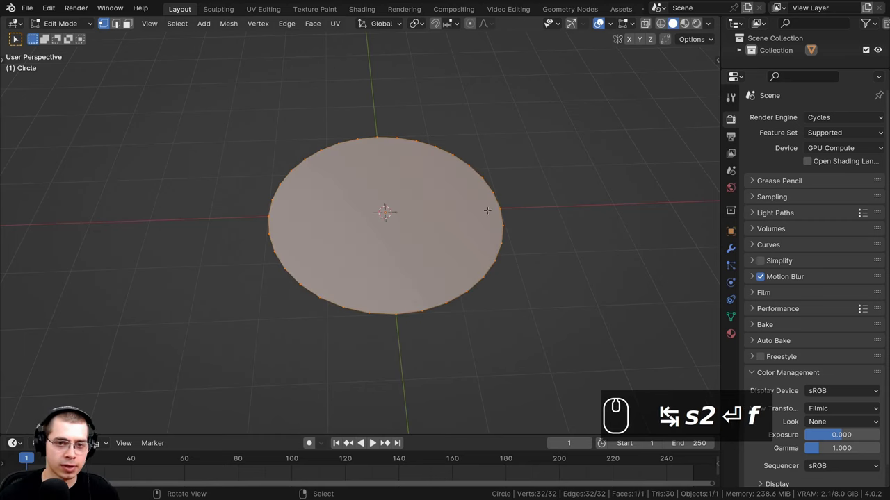
Step: Scale the filled circle down into a smaller disc in Object Mode
{"action": "key", "text": "Tab"}
{"action": "left_click_drag", "start_coordinate": [493, 242], "coordinate": [469, 242]}
{"action": "scroll", "scroll_direction": "up", "scroll_amount": 3}
{"action": "left_click_drag", "start_coordinate": [454, 228], "coordinate": [396, 193]}
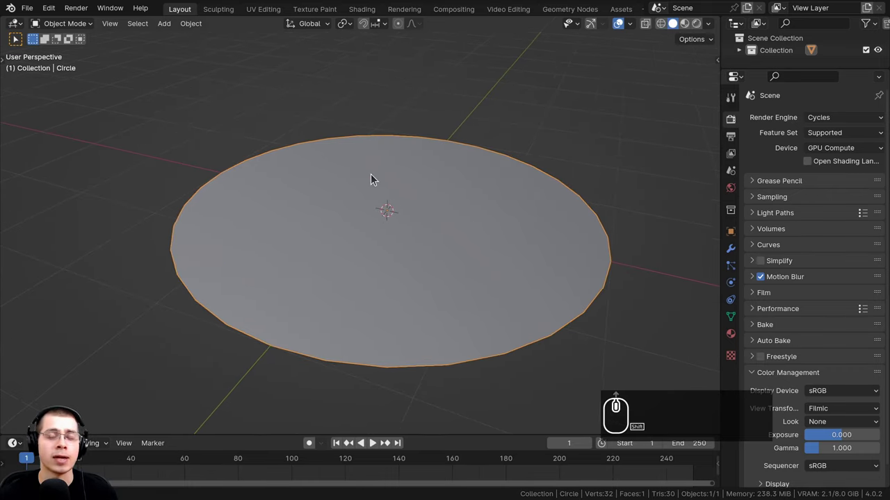
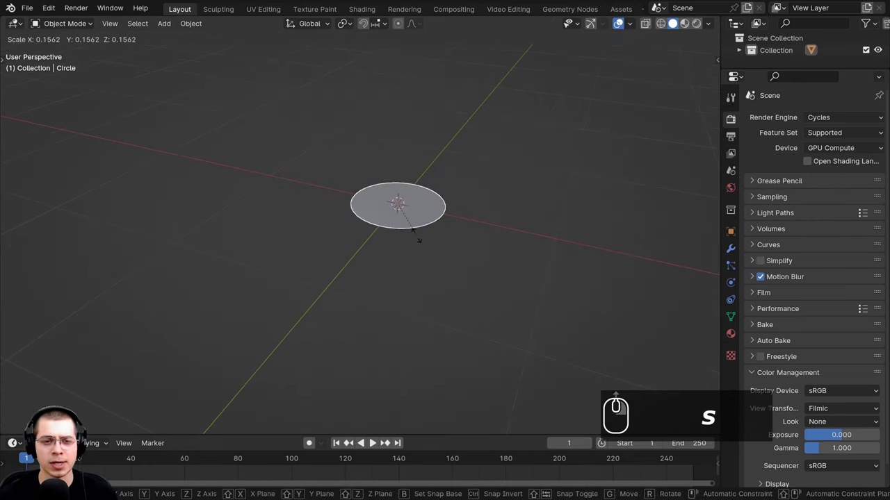
{"action": "left_click", "coordinate": [406, 222]}
Step: Back in Edit Mode, select the whole disc and extrude it to a thin thickness
{"action": "scroll", "scroll_direction": "up", "scroll_amount": 3}
{"action": "left_click_drag", "start_coordinate": [322, 164], "coordinate": [348, 168]}
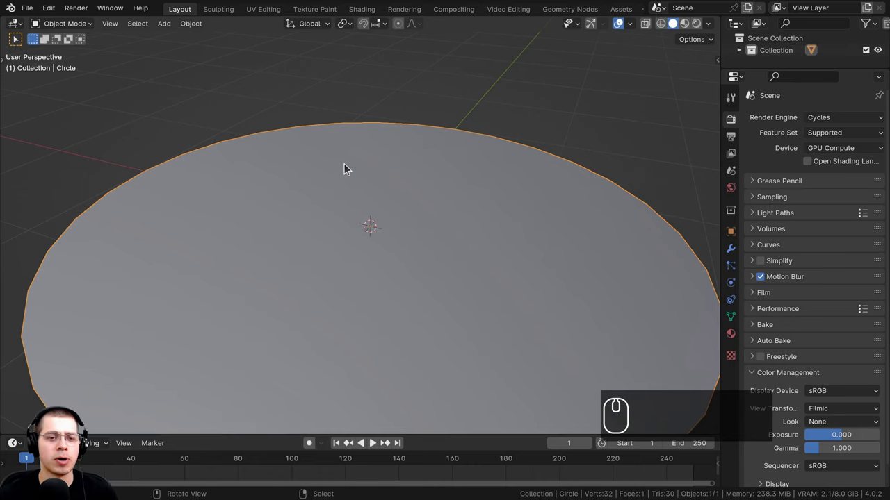
{"action": "scroll", "scroll_direction": "down", "scroll_amount": 3}
{"action": "middle_click", "coordinate": [475, 89]}
{"action": "left_click_drag", "start_coordinate": [418, 167], "coordinate": [416, 177]}
{"action": "middle_click", "coordinate": [418, 181]}
{"action": "scroll", "scroll_direction": "up", "scroll_amount": 3}
{"action": "key", "text": "ctrl+b"}
{"action": "key", "text": "Tab"}
{"action": "scroll", "scroll_direction": "up", "scroll_amount": 3}
{"action": "key", "text": "e"}
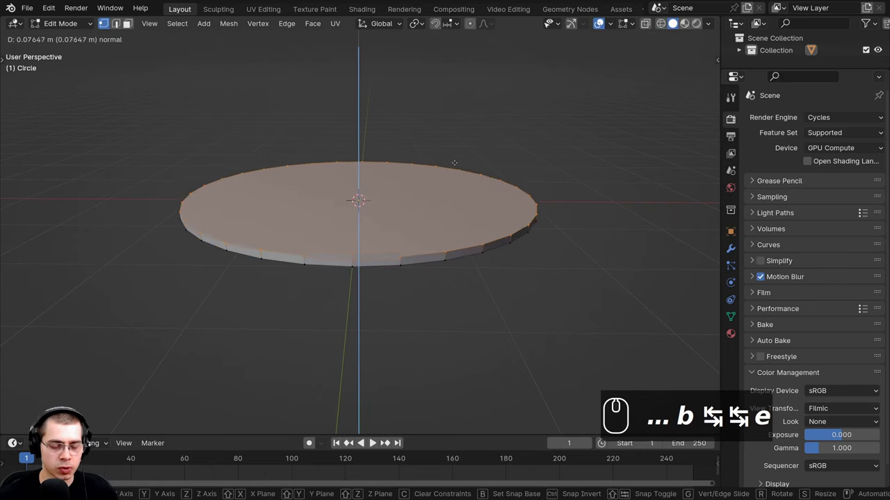
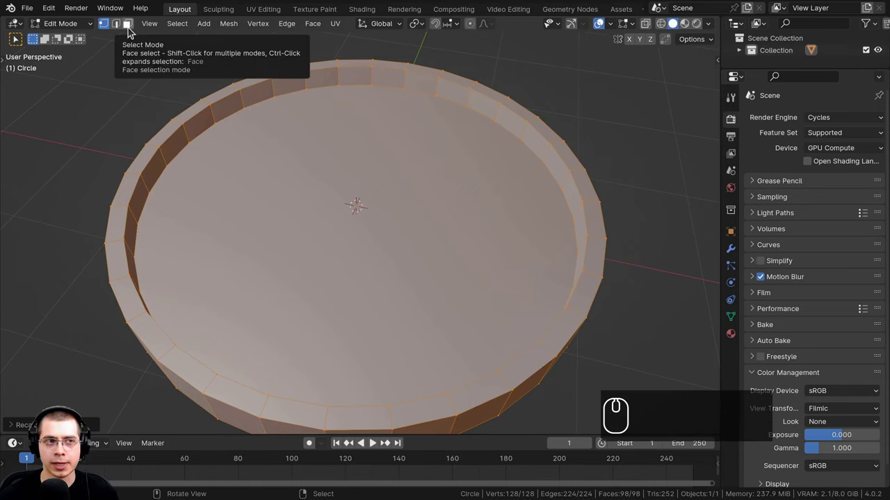
Step: In face select mode, shrink the inset centre face of the tray floor for the hole
{"action": "left_click", "coordinate": [131, 31]}
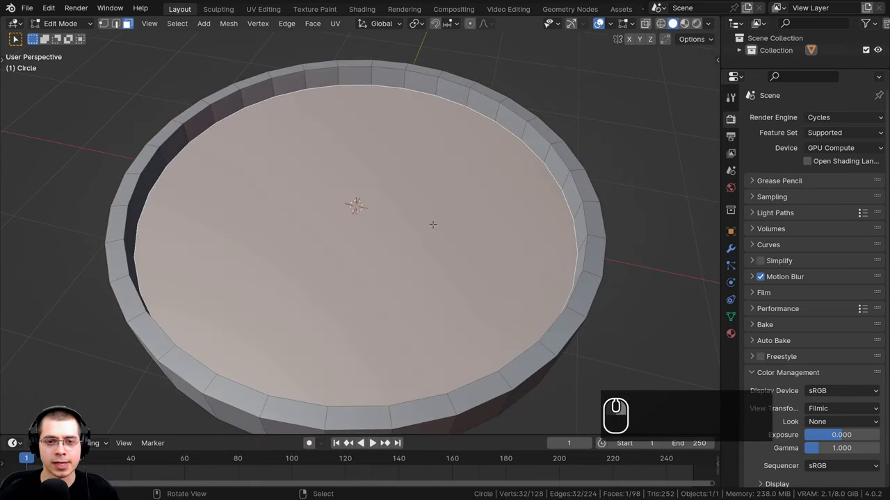
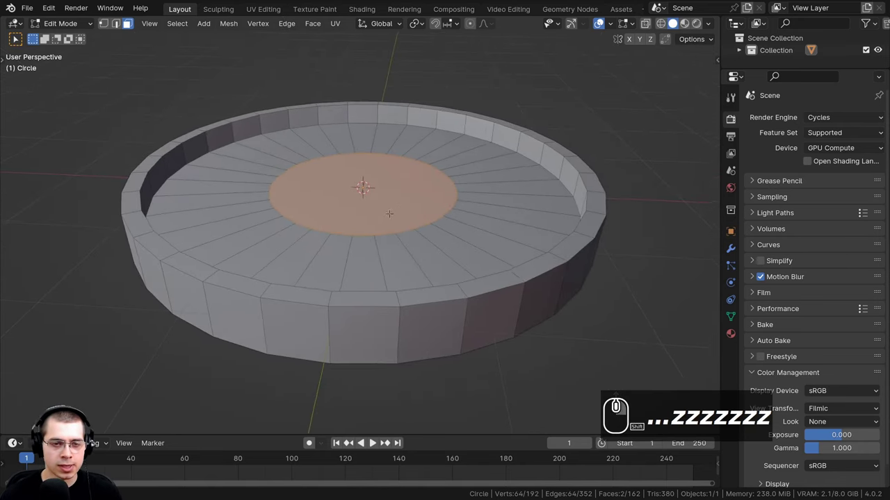
{"action": "key", "text": "s"}
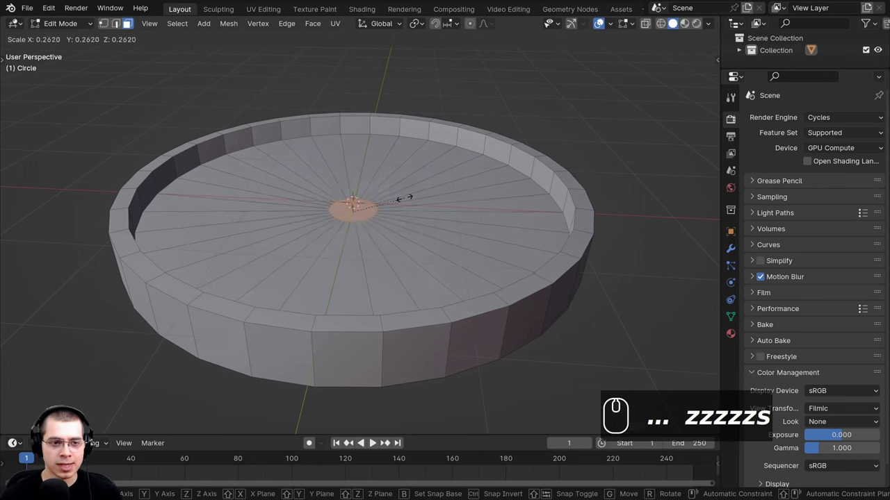
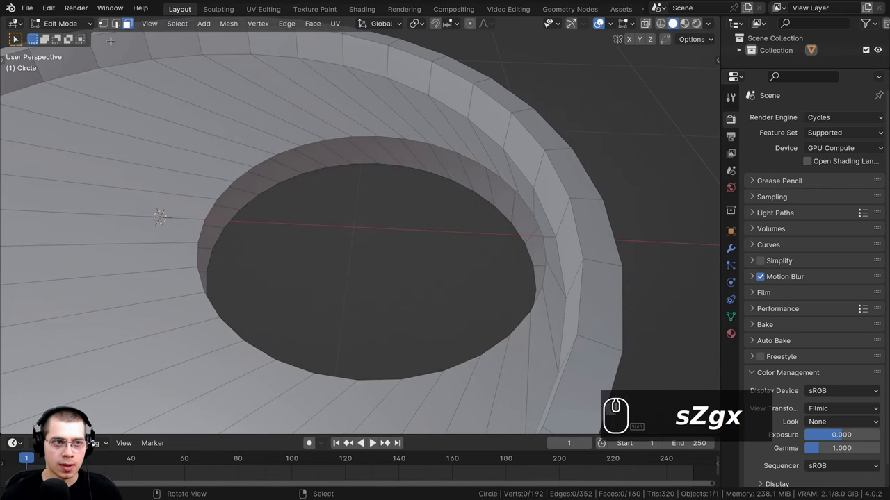
Step: Switch to vertex select mode to move the hole's vertex loop off-centre
{"action": "left_click", "coordinate": [111, 32]}
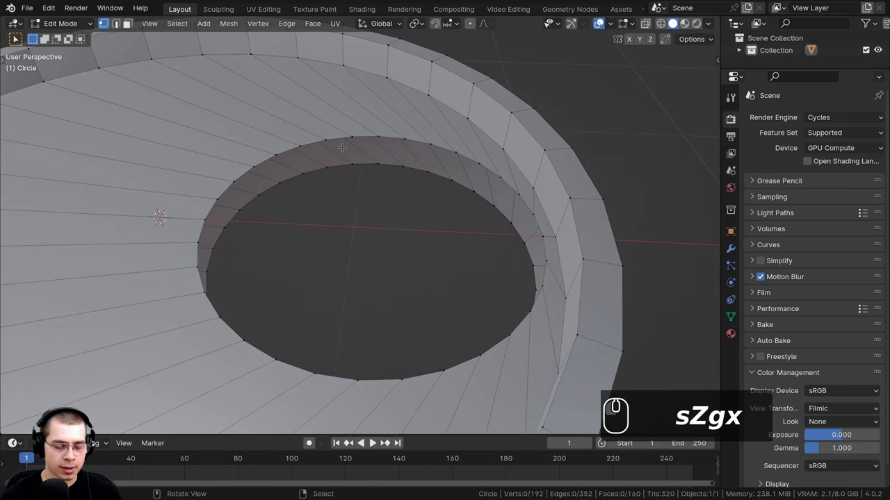
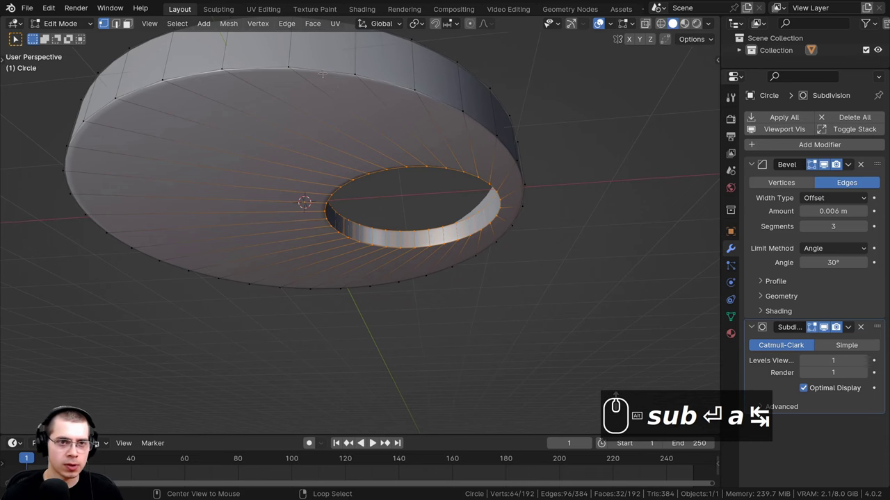
Step: Zoom in on the bevelled, subdivided tray before framing it with a camera
{"action": "scroll", "scroll_direction": "up", "scroll_amount": 3}
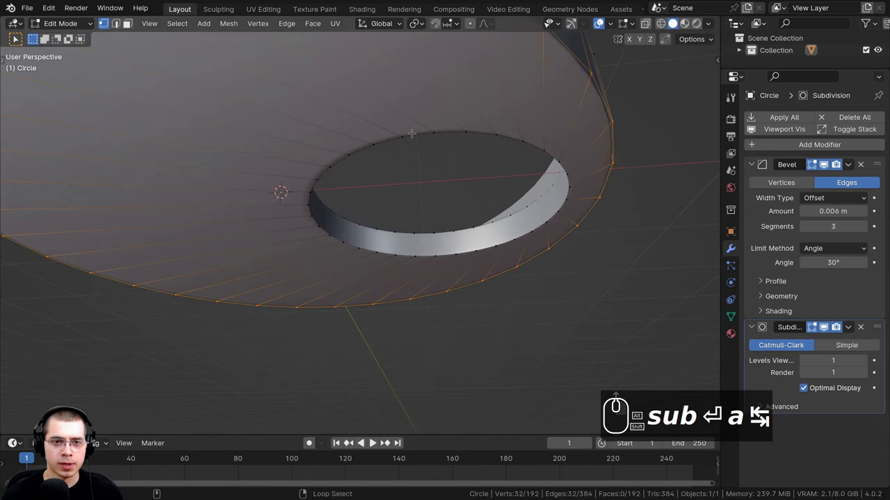
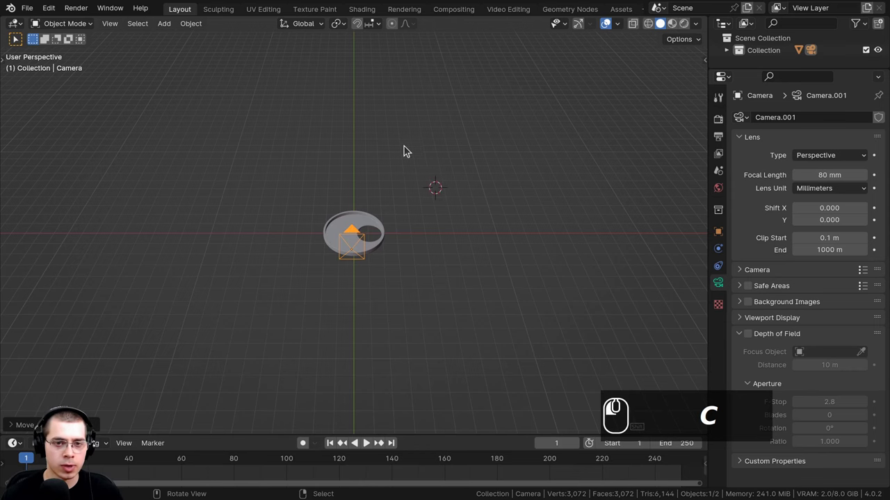
Step: With the 80 mm camera set, bring up the Add menu for a new mesh
{"action": "key", "text": "shift+c"}
{"action": "scroll", "scroll_direction": "up", "scroll_amount": 3}
Step: Add a cylinder, scale it into a thin rod through the dish centre and duplicate its geometry
{"action": "type", "text": "cc"}
{"action": "left_click_drag", "start_coordinate": [342, 120], "coordinate": [415, 102]}
{"action": "type", "text": "a"}
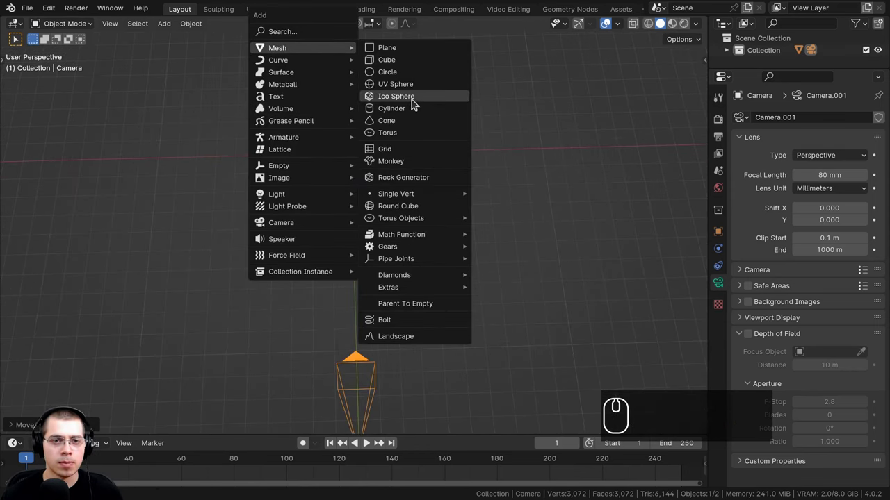
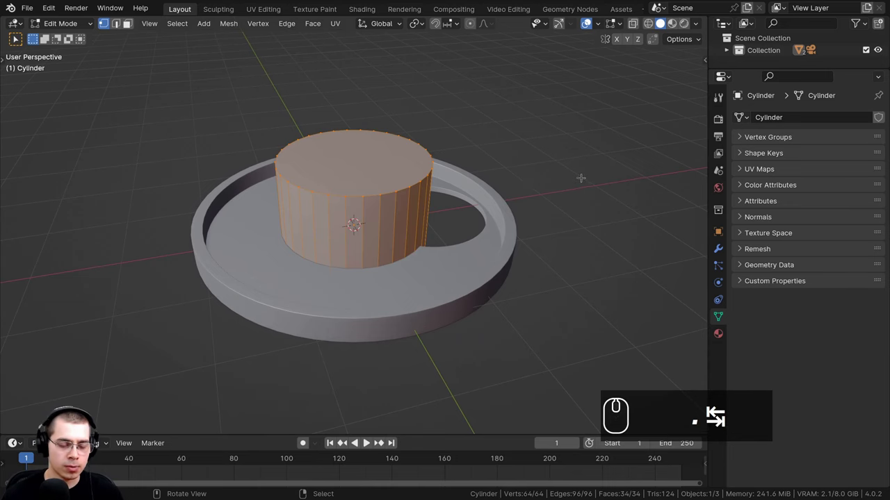
{"action": "scroll", "scroll_direction": "down", "scroll_amount": 3}
{"action": "key", "text": "s"}
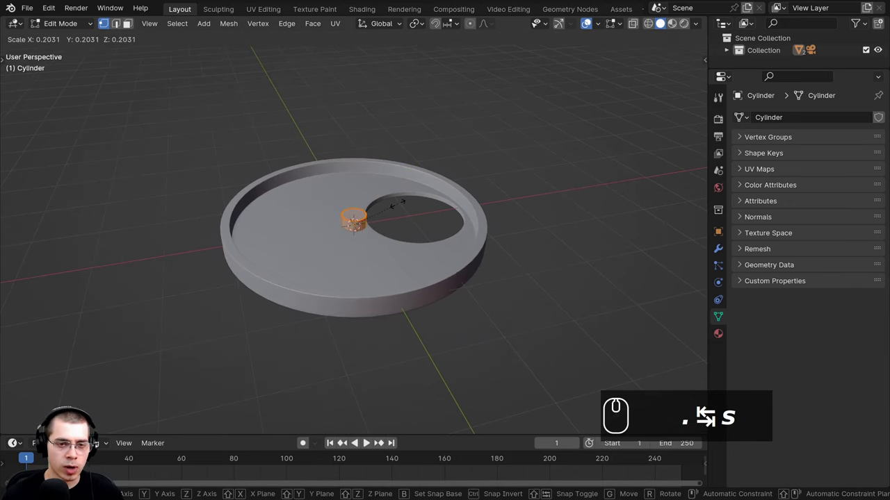
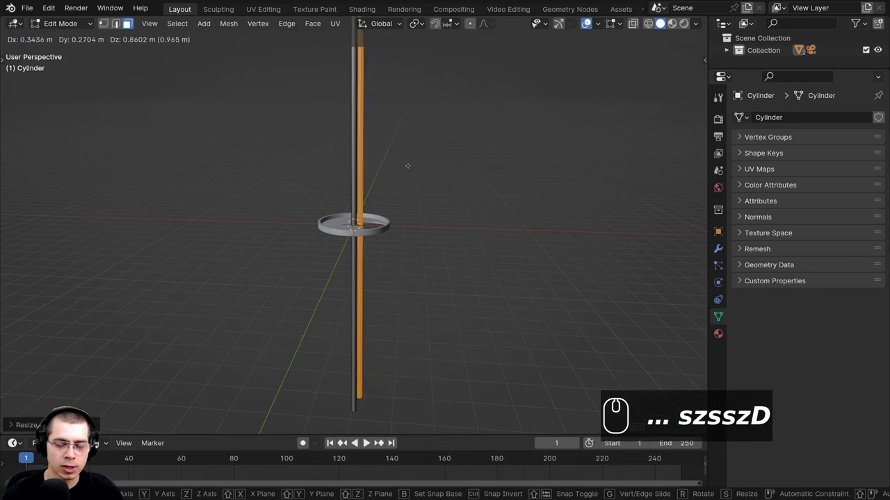
{"action": "key", "text": "Escape"}
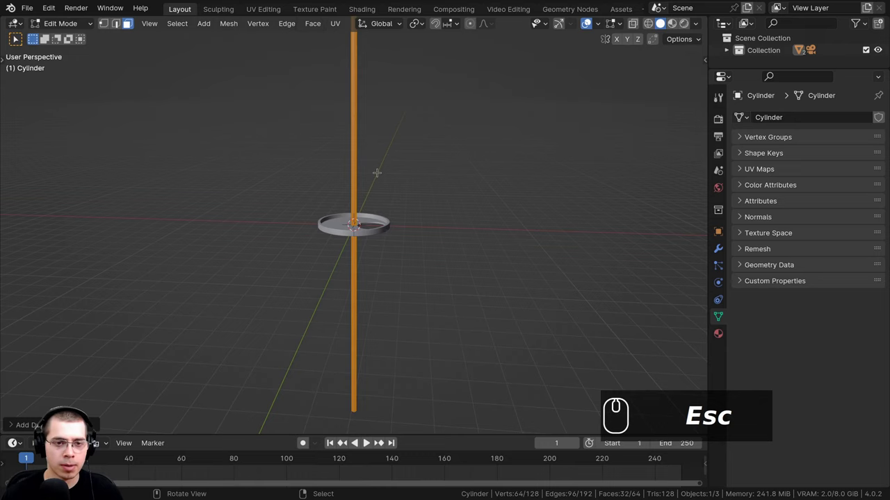
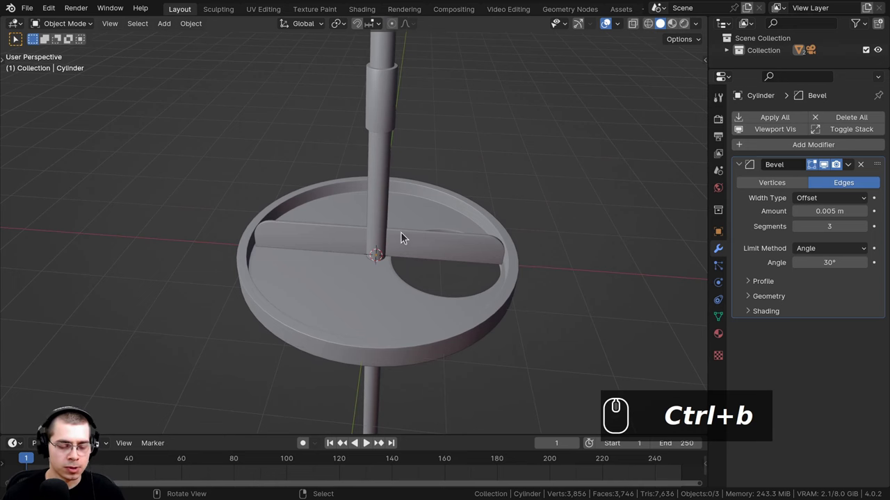
Step: With the collar, crossbar and 0.005 m bevel done, bring up the Add menu for a curve
{"action": "key", "text": "shift+a"}
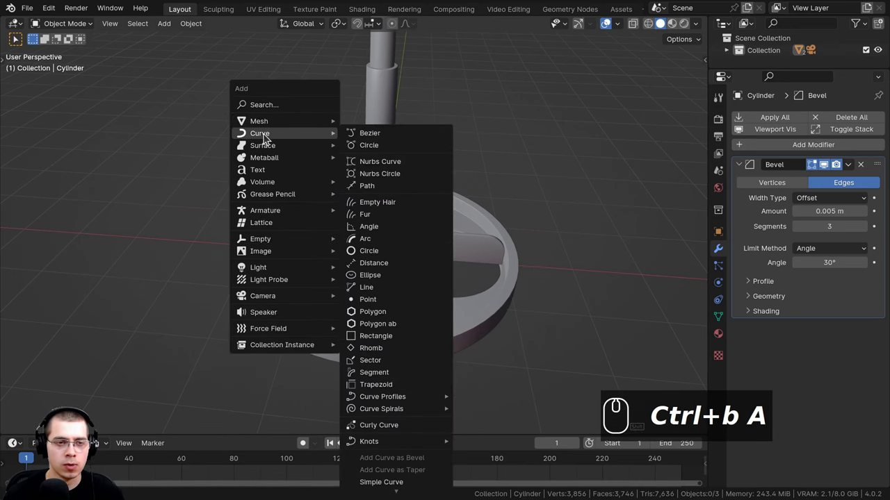
Step: Add a Bezier curve and move it beside the dish
{"action": "left_click", "coordinate": [378, 139]}
{"action": "scroll", "scroll_direction": "down", "scroll_amount": 3}
{"action": "left_click_drag", "start_coordinate": [447, 191], "coordinate": [359, 196]}
{"action": "key", "text": "g"}
{"action": "left_click", "coordinate": [355, 151]}
{"action": "scroll", "scroll_direction": "up", "scroll_amount": 3}
{"action": "key", "text": "g"}
{"action": "left_click_drag", "start_coordinate": [379, 204], "coordinate": [284, 166]}
Step: Give the curve a Round bevel with larger depth so it becomes a thick tube
{"action": "left_click", "coordinate": [723, 305]}
{"action": "left_click_drag", "start_coordinate": [723, 304], "coordinate": [768, 316]}
{"action": "left_click_drag", "start_coordinate": [749, 317], "coordinate": [814, 349]}
{"action": "scroll", "scroll_direction": "down", "scroll_amount": 3}
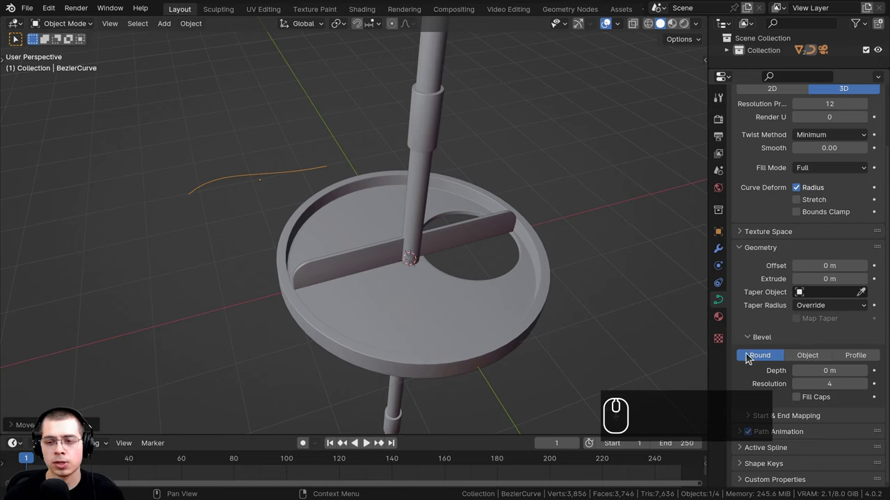
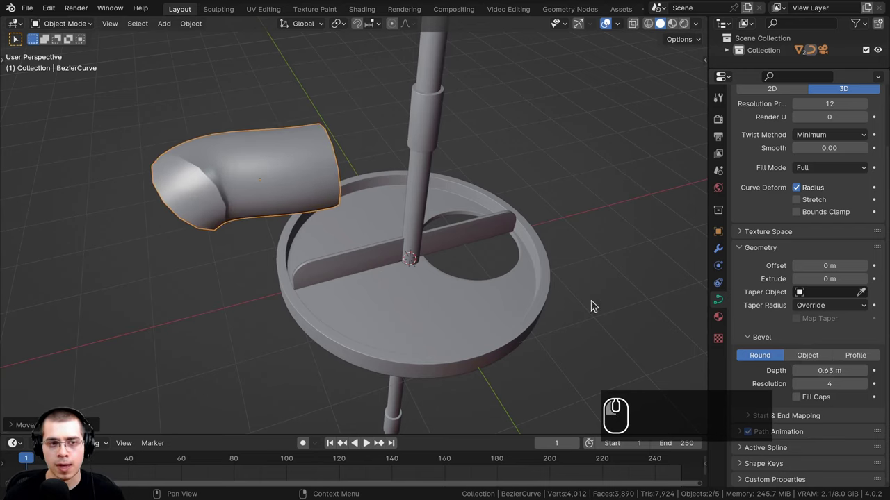
{"action": "left_click_drag", "start_coordinate": [346, 204], "coordinate": [411, 237]}
{"action": "scroll", "scroll_direction": "up", "scroll_amount": 3}
{"action": "middle_click", "coordinate": [392, 225]}
{"action": "middle_click", "coordinate": [318, 207]}
{"action": "scroll", "scroll_direction": "up", "scroll_amount": 3}
{"action": "scroll", "scroll_direction": "up", "scroll_amount": 3}
{"action": "left_click_drag", "start_coordinate": [400, 229], "coordinate": [477, 229]}
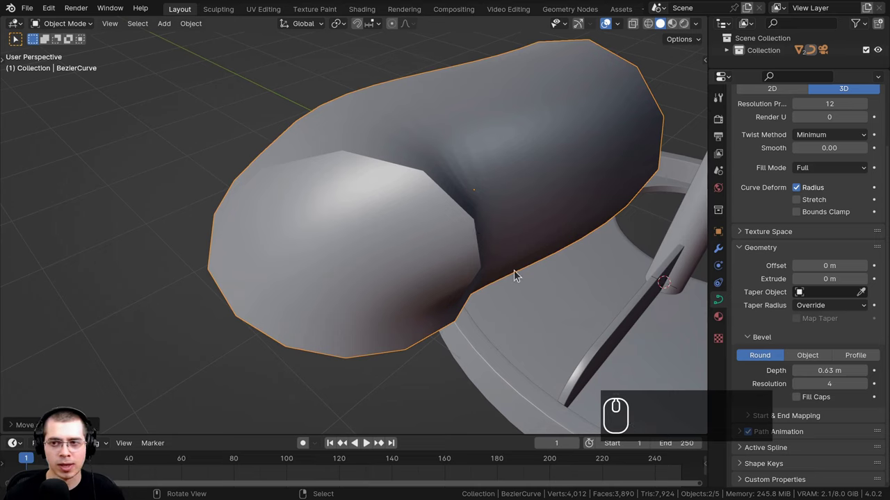
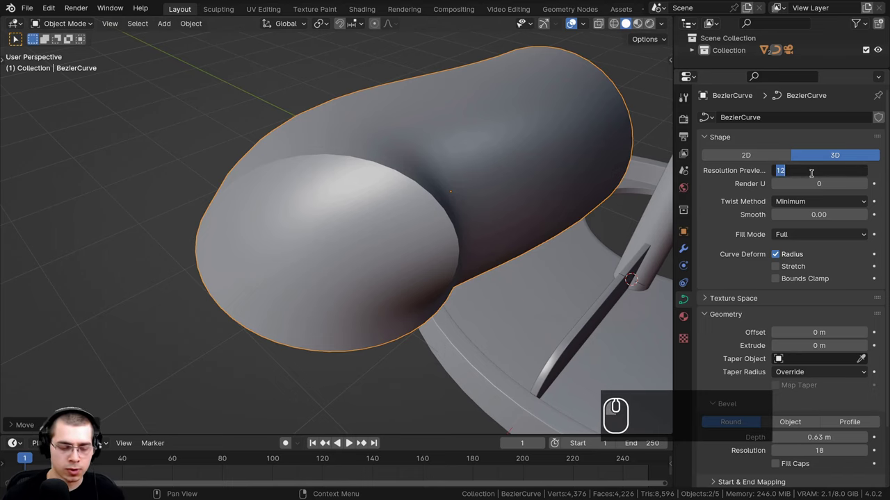
Step: Set the curve's Resolution Preview to 18 for a smoother tube surface
{"action": "type", "text": "18"}
{"action": "key", "text": "Return"}
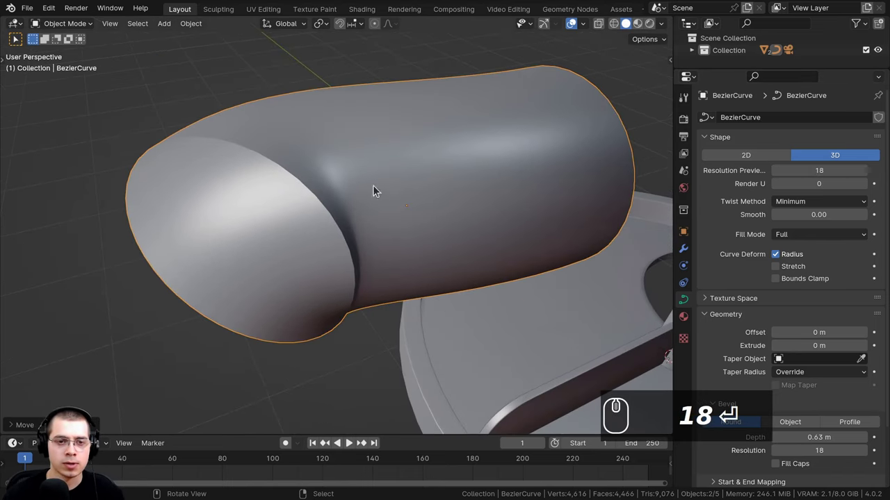
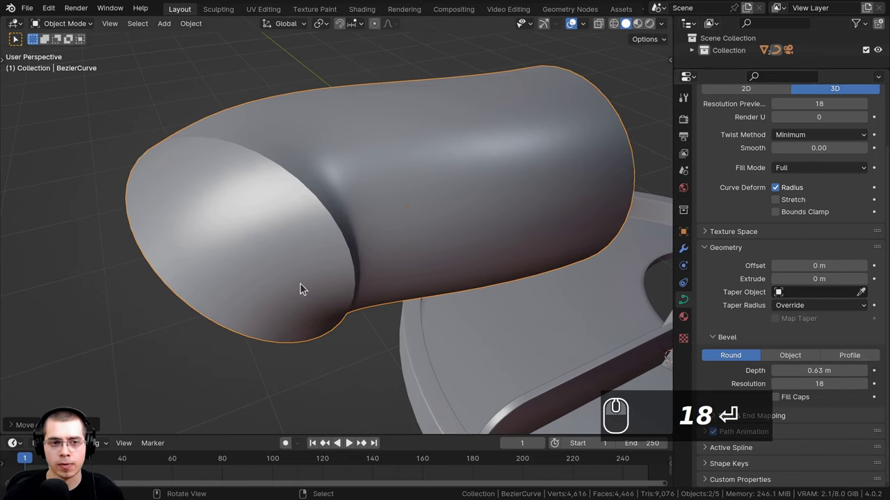
{"action": "scroll", "scroll_direction": "down", "scroll_amount": 3}
{"action": "middle_click", "coordinate": [351, 144]}
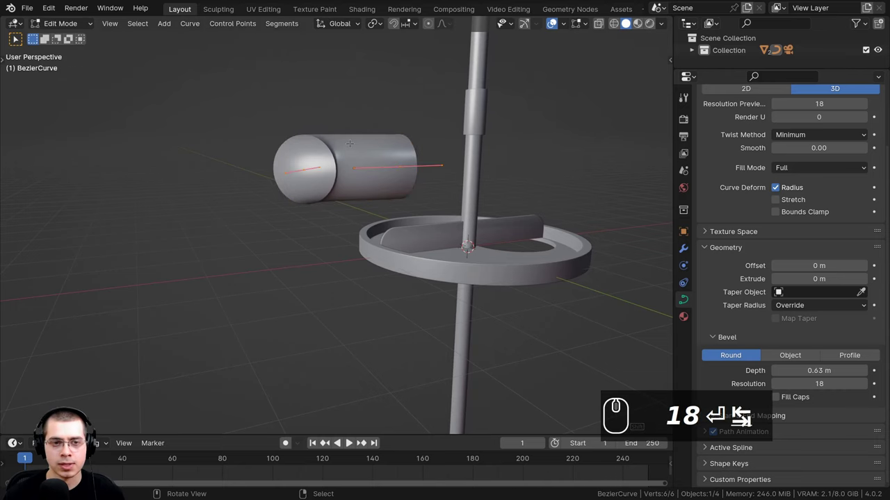
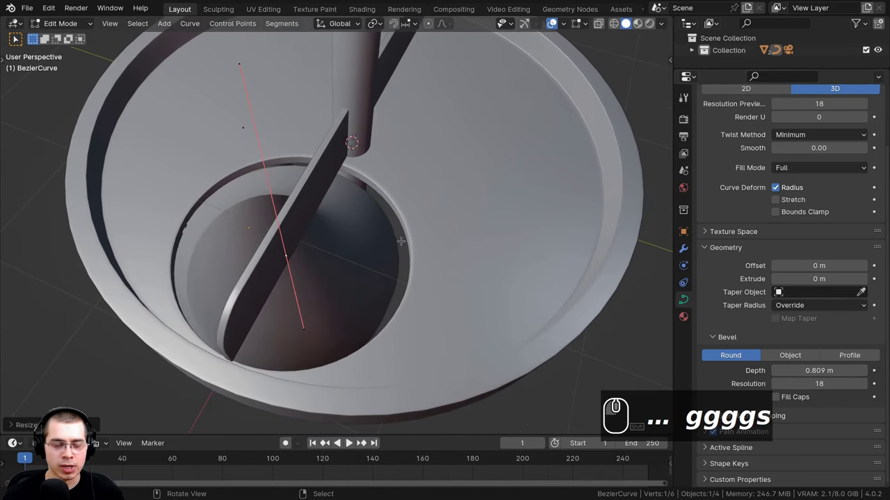
Step: Grab and scale the curve's control points so the path runs down into the dish hole
{"action": "type", "text": "gggs"}
{"action": "key", "text": "Tab"}
{"action": "right_click", "coordinate": [433, 197]}
{"action": "key", "text": "Tab"}
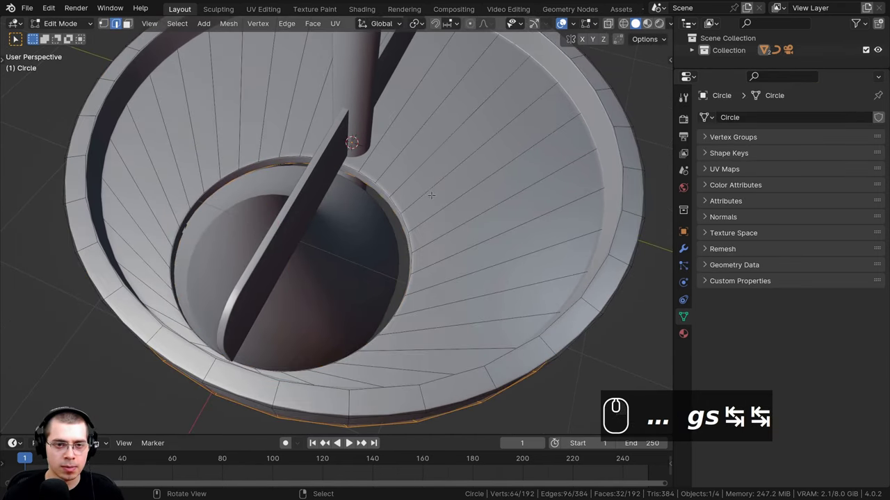
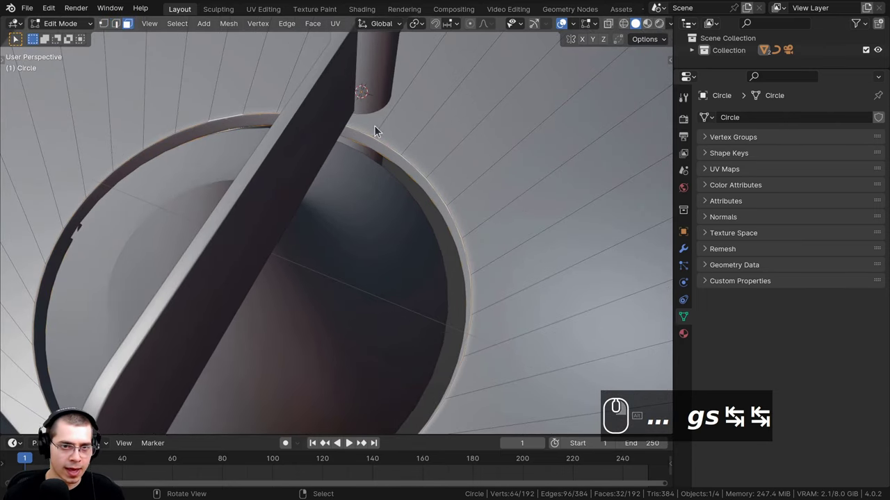
Step: Widen the dish's hole loop with a flat S, Shift+Z scale, then return to the tube
{"action": "key", "text": "z"}
{"action": "scroll", "scroll_direction": "down", "scroll_amount": 3}
{"action": "scroll", "scroll_direction": "up", "scroll_amount": 3}
{"action": "key", "text": "s"}
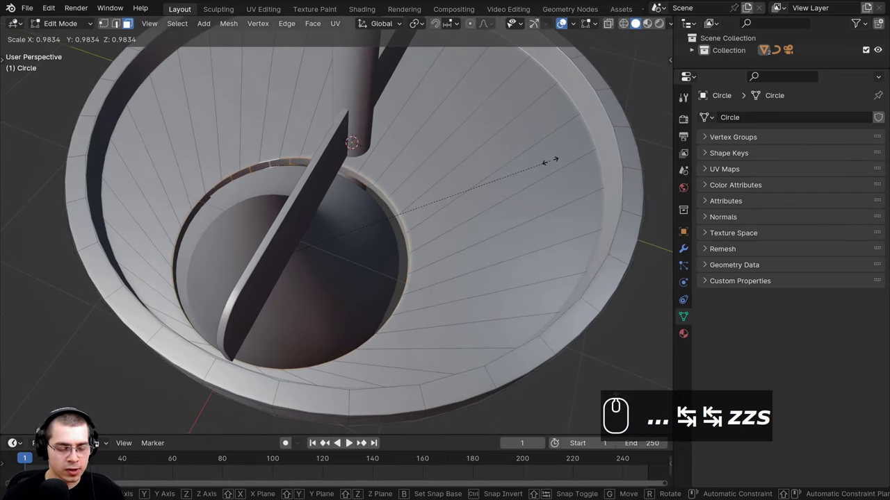
{"action": "key", "text": "shift+z"}
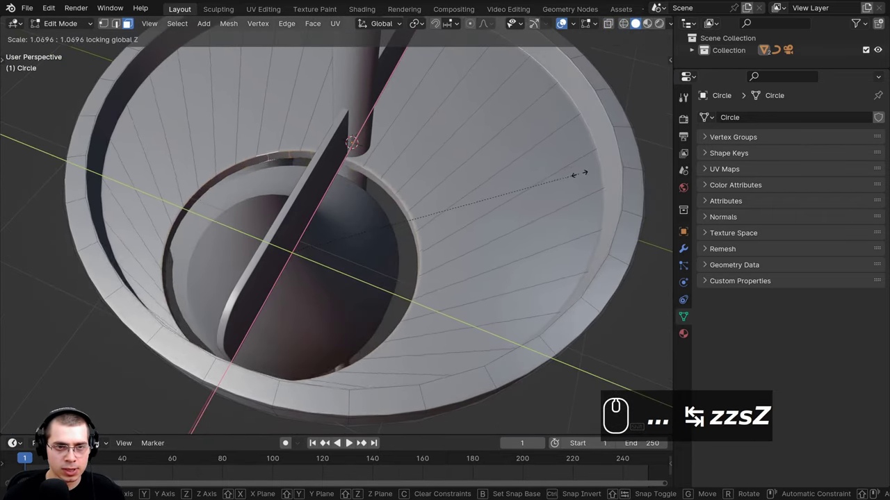
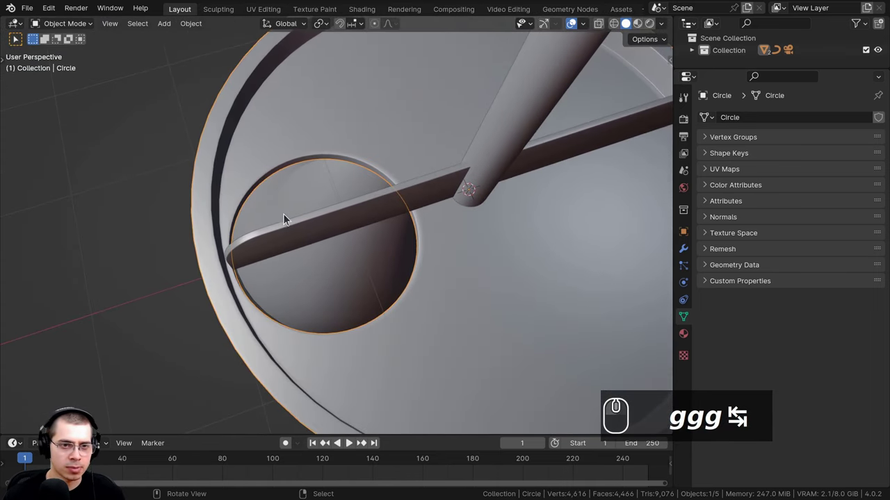
{"action": "left_click", "coordinate": [285, 203]}
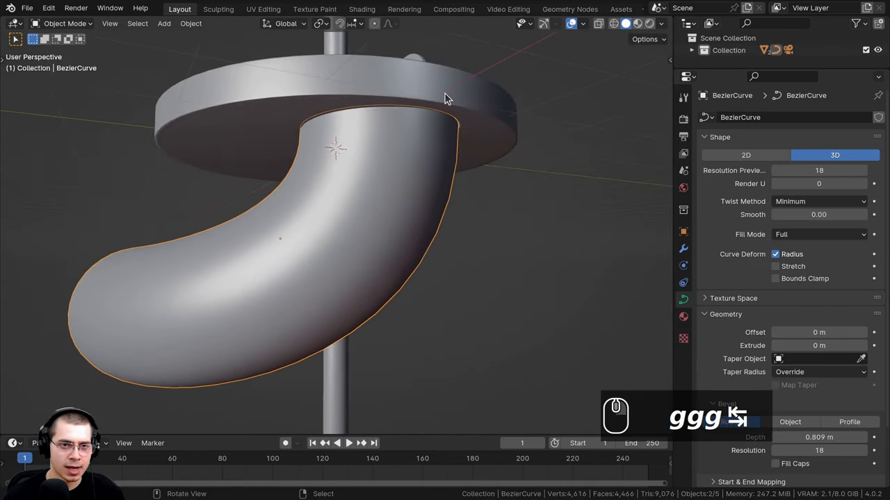
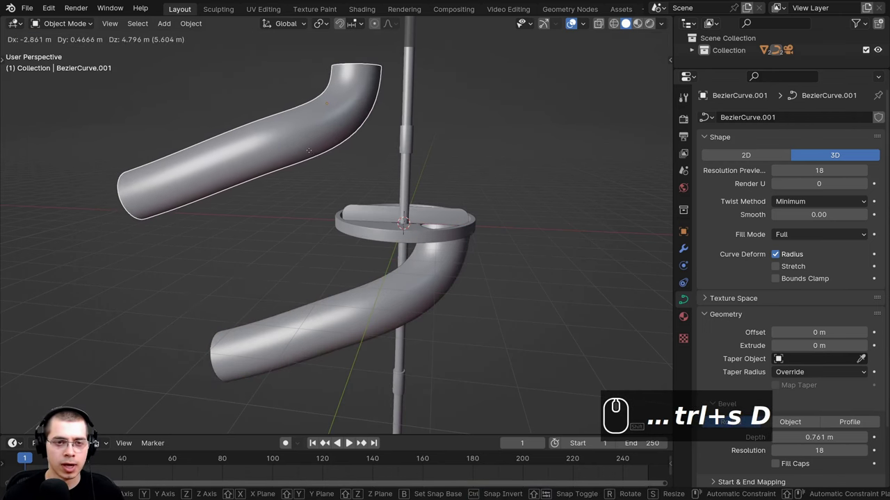
Step: Raise the copied pipe above the dish and frame the pipes in view
{"action": "left_click_drag", "start_coordinate": [319, 163], "coordinate": [304, 232]}
{"action": "left_click_drag", "start_coordinate": [300, 178], "coordinate": [303, 212]}
{"action": "scroll", "scroll_direction": "up", "scroll_amount": 3}
{"action": "middle_click", "coordinate": [306, 222]}
{"action": "left_click_drag", "start_coordinate": [333, 135], "coordinate": [358, 160]}
{"action": "left_click_drag", "start_coordinate": [371, 134], "coordinate": [380, 163]}
{"action": "left_click_drag", "start_coordinate": [387, 187], "coordinate": [751, 368]}
{"action": "scroll", "scroll_direction": "up", "scroll_amount": 3}
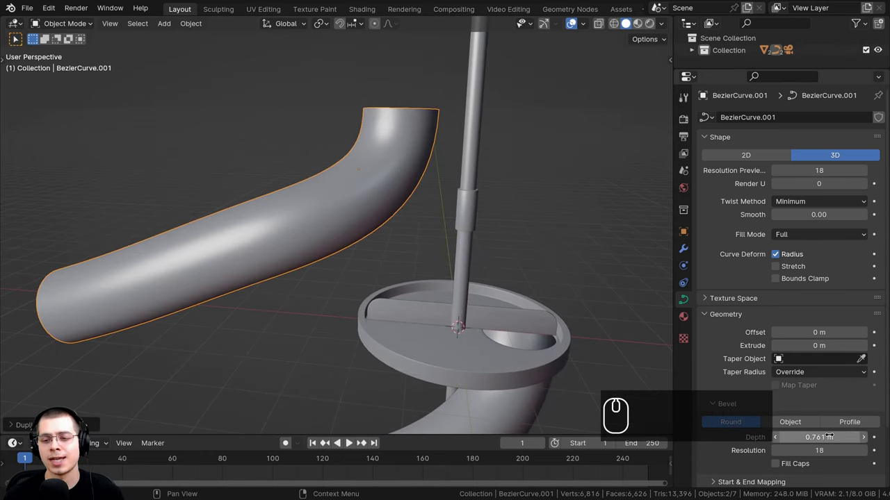
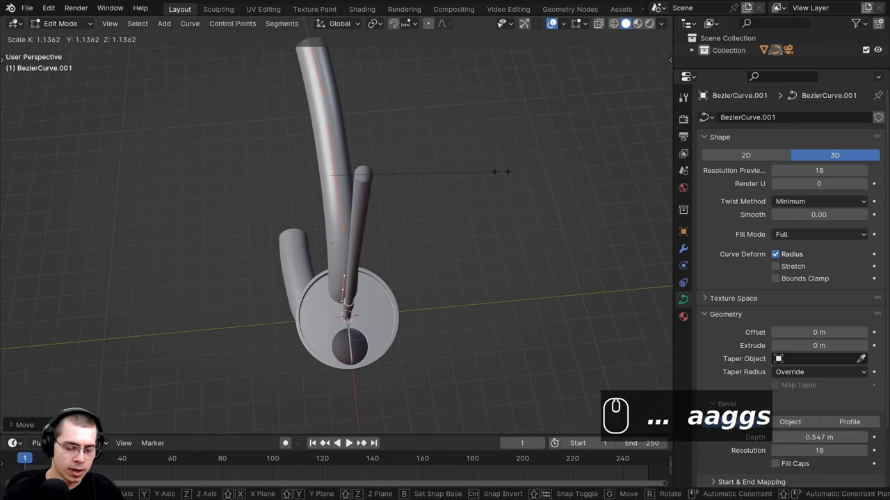
Step: Flatten the selected control points along Y to 0 to straighten the pipe bend
{"action": "type", "text": "y"}
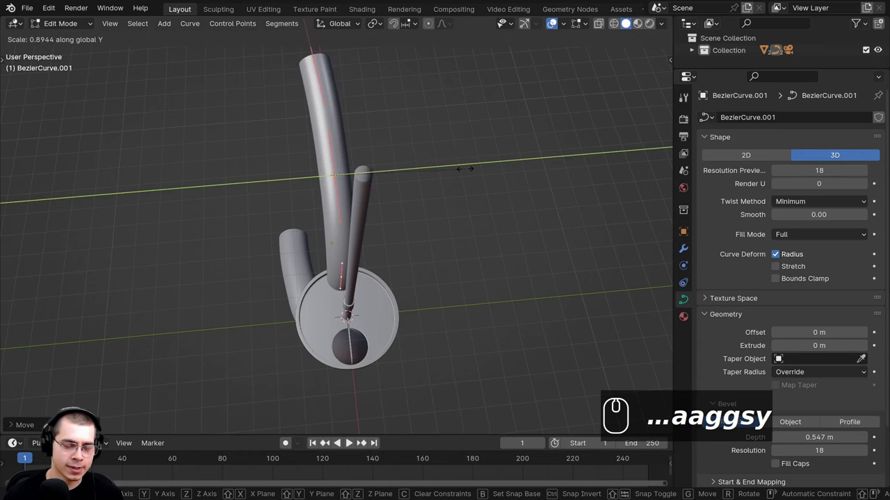
{"action": "type", "text": "0"}
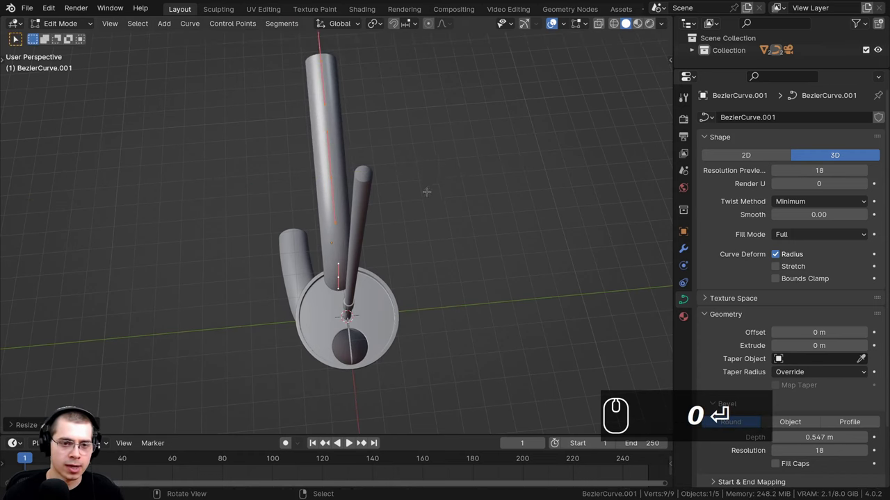
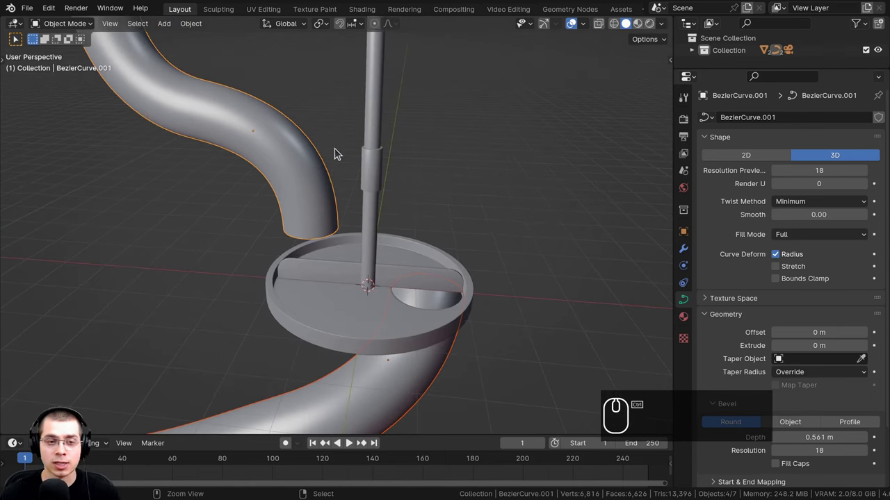
Step: Convert the pipe curve to mesh via Ctrl+A Visual Geometry to Mesh
{"action": "key", "text": "ctrl+a"}
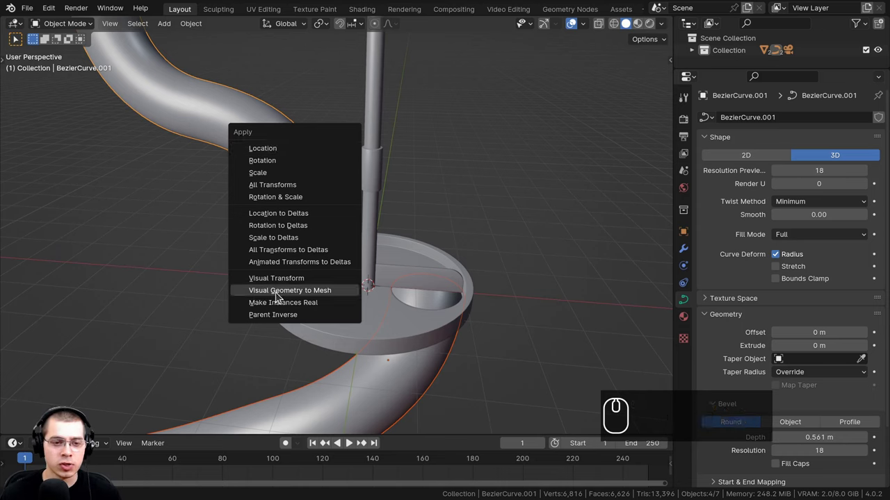
{"action": "left_click", "coordinate": [329, 293]}
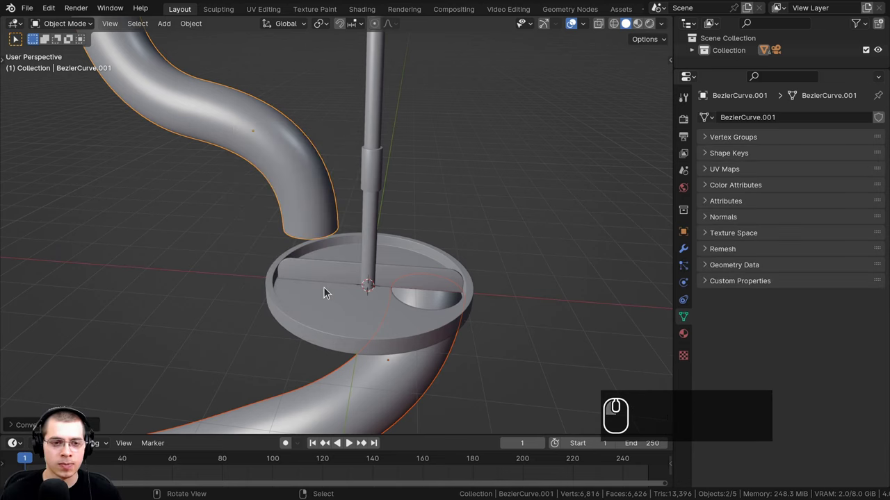
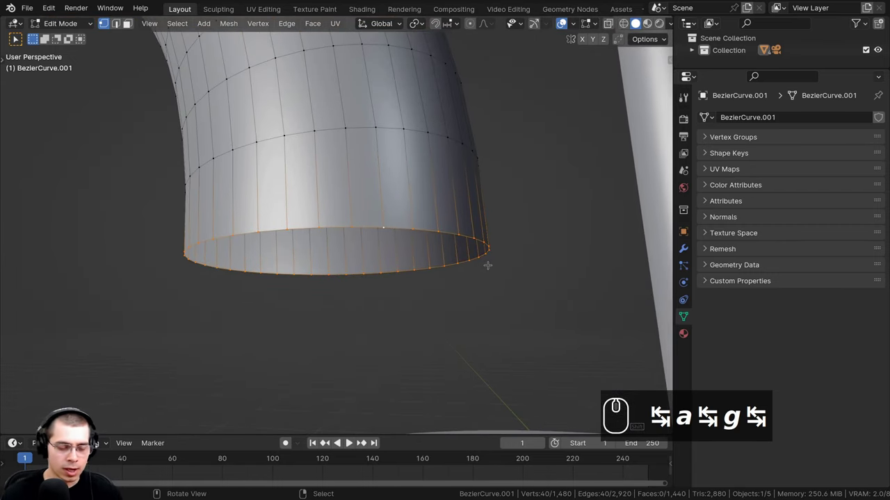
Step: Extrude the pipe's end loop into a collar and scale it outward horizontally
{"action": "key", "text": "shift+d"}
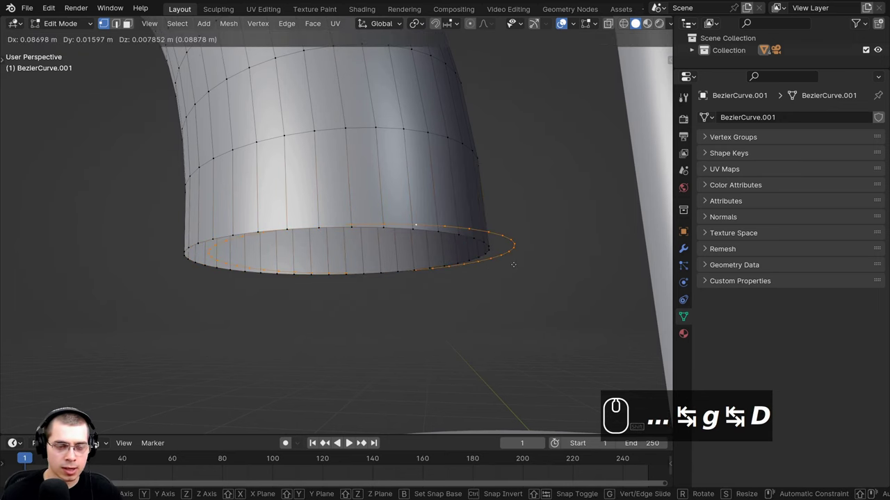
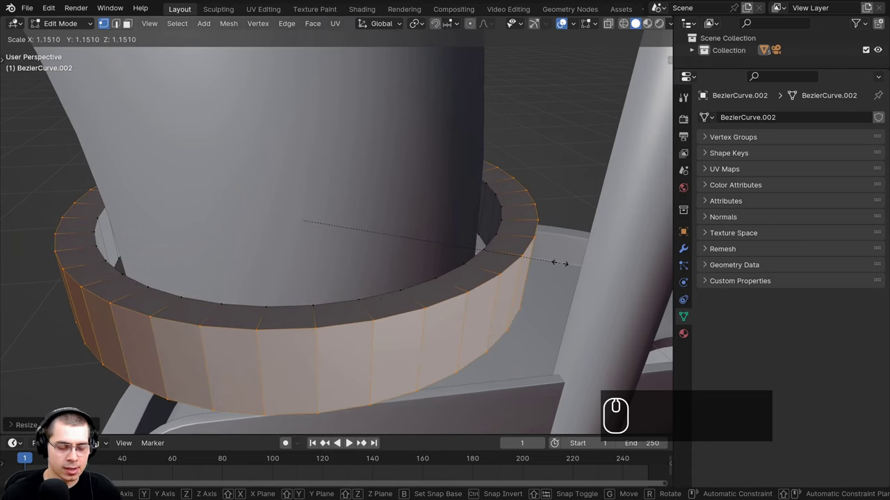
{"action": "key", "text": "shift+z"}
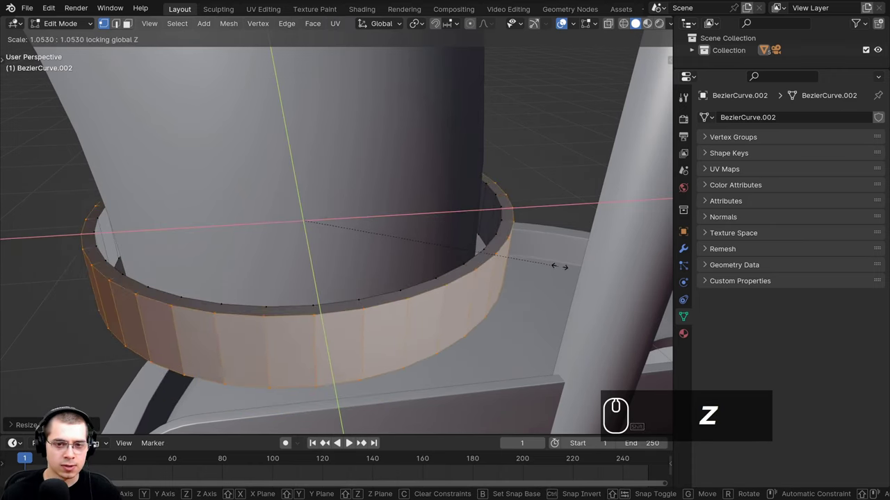
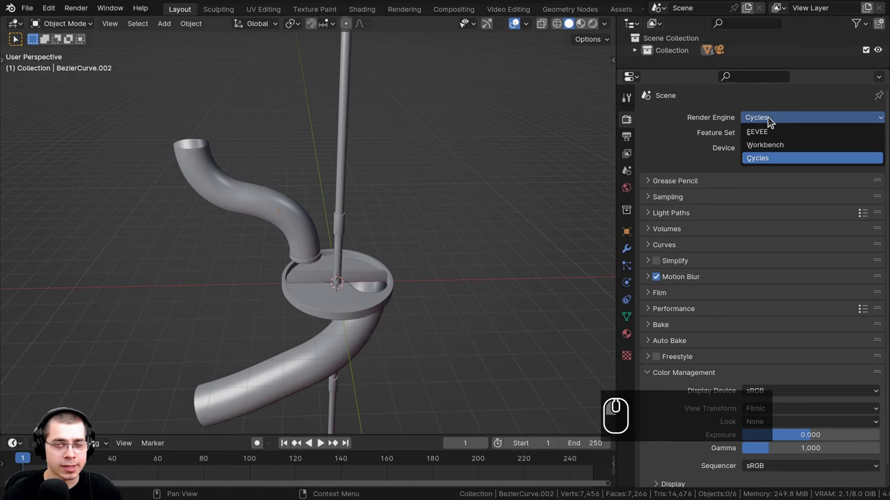
Step: Keep the render engine on Cycles with GPU Compute and reframe the pipe model
{"action": "left_click", "coordinate": [779, 122]}
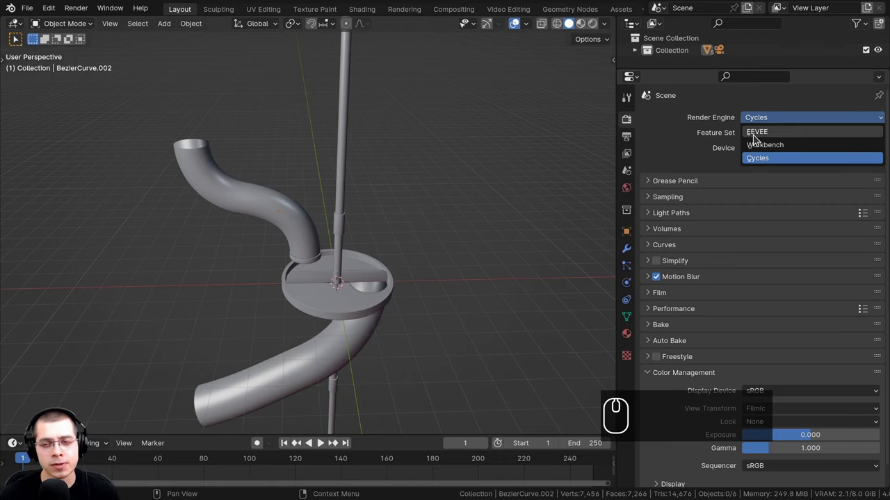
{"action": "left_click_drag", "start_coordinate": [372, 172], "coordinate": [356, 174]}
{"action": "scroll", "scroll_direction": "up", "scroll_amount": 3}
{"action": "middle_click", "coordinate": [354, 172]}
{"action": "left_click_drag", "start_coordinate": [349, 177], "coordinate": [384, 233]}
{"action": "scroll", "scroll_direction": "up", "scroll_amount": 3}
{"action": "left_click_drag", "start_coordinate": [396, 220], "coordinate": [625, 192]}
Step: Set the World background colour to an Environment Texture using artist_workshop_1k.hdr
{"action": "left_click", "coordinate": [625, 192]}
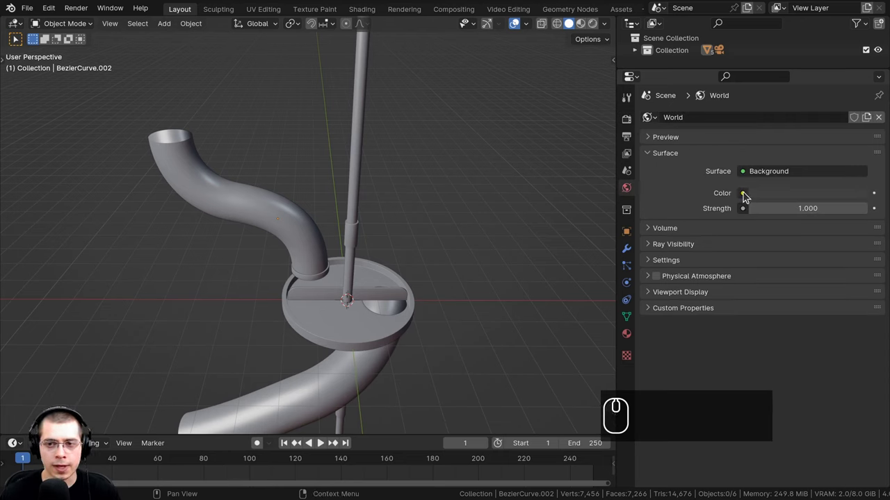
{"action": "left_click", "coordinate": [746, 198]}
{"action": "left_click", "coordinate": [448, 251]}
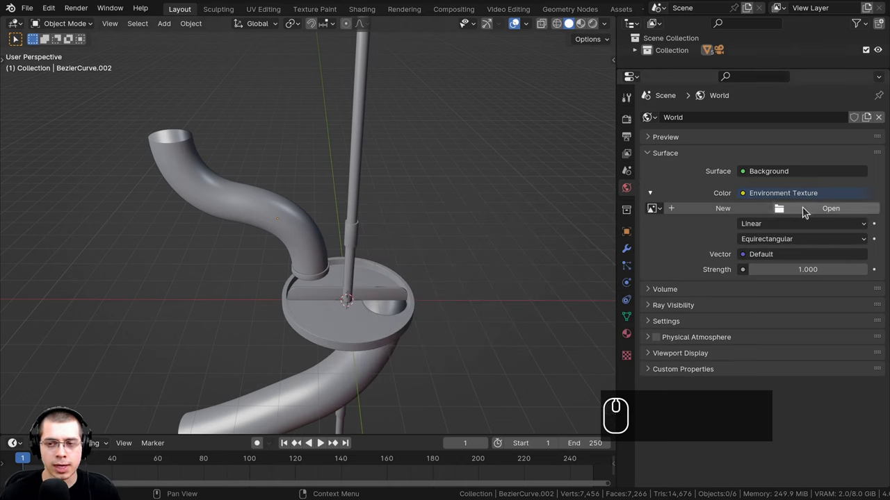
{"action": "left_click_drag", "start_coordinate": [220, 98], "coordinate": [208, 99]}
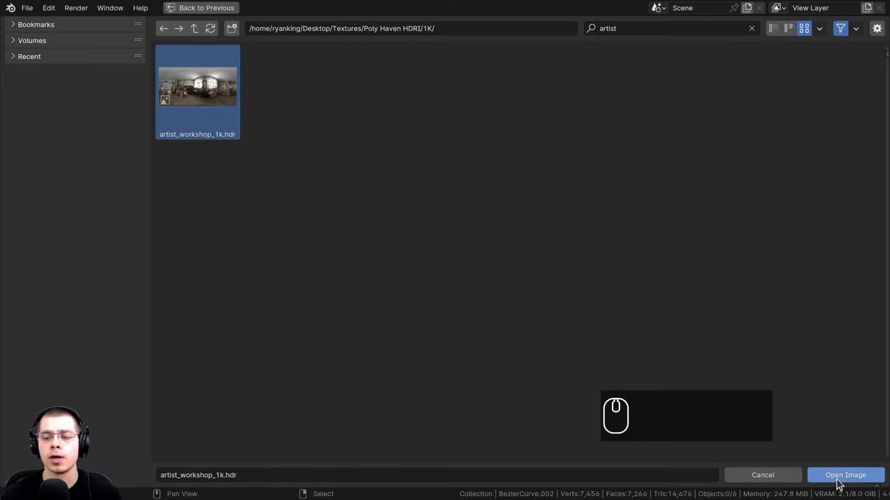
{"action": "left_click_drag", "start_coordinate": [840, 482], "coordinate": [449, 194]}
Step: Switch the viewport to rendered shading to see the workshop HDRI lighting
{"action": "middle_click", "coordinate": [433, 213]}
{"action": "key", "text": "z"}
{"action": "key", "text": "z"}
{"action": "type", "text": "zzzzzzzzzz"}
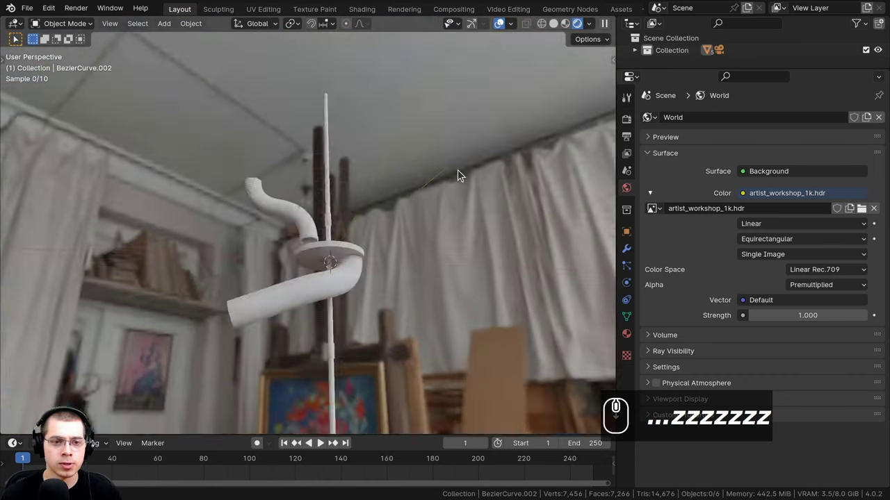
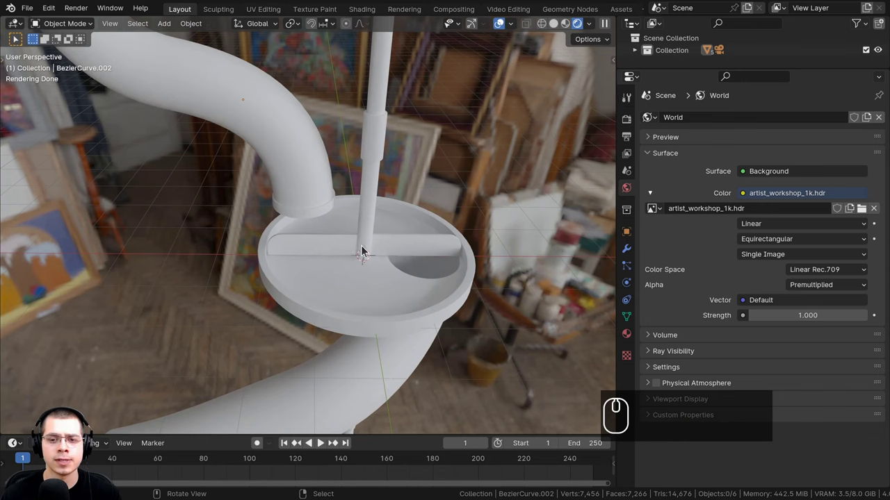
Step: Enable Film Transparent in Render Properties so the workshop background is hidden
{"action": "left_click", "coordinate": [628, 139]}
{"action": "scroll", "scroll_direction": "down", "scroll_amount": 3}
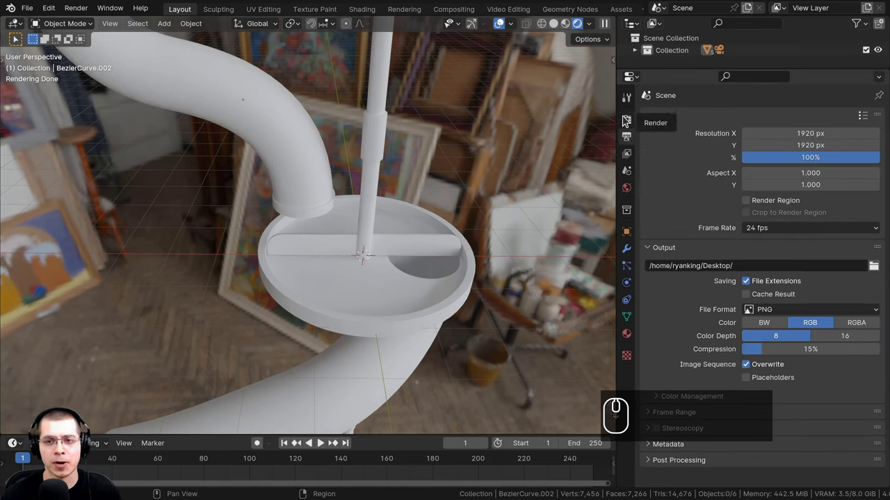
{"action": "left_click", "coordinate": [625, 120]}
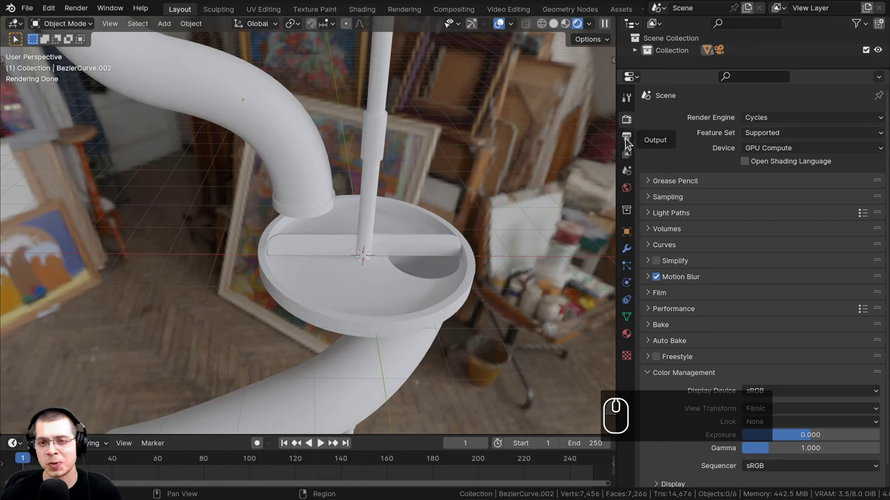
{"action": "left_click", "coordinate": [650, 297]}
{"action": "scroll", "scroll_direction": "down", "scroll_amount": 3}
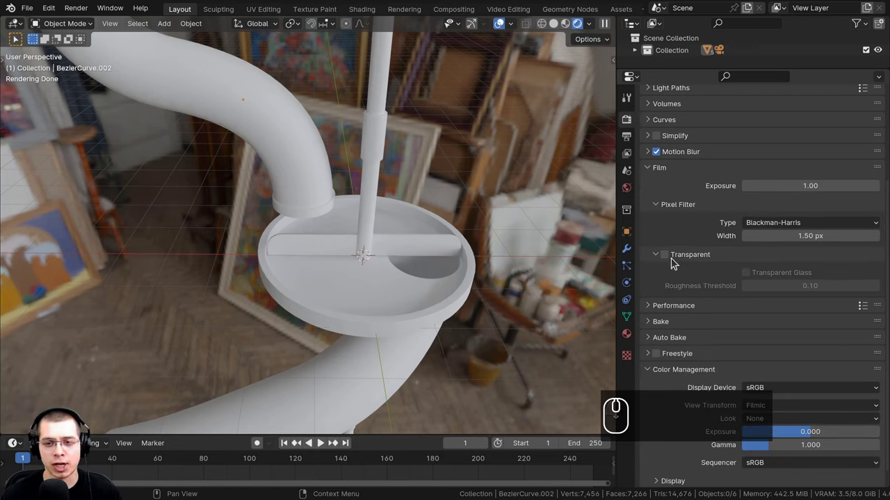
{"action": "left_click", "coordinate": [673, 259]}
{"action": "left_click", "coordinate": [669, 273]}
{"action": "scroll", "scroll_direction": "down", "scroll_amount": 3}
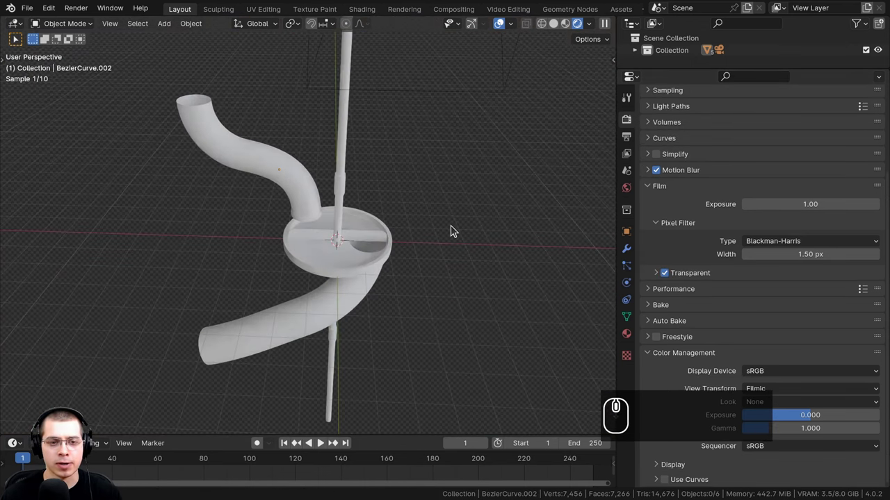
{"action": "scroll", "scroll_direction": "up", "scroll_amount": 3}
{"action": "scroll", "scroll_direction": "down", "scroll_amount": 3}
{"action": "left_click_drag", "start_coordinate": [878, 344], "coordinate": [828, 232]}
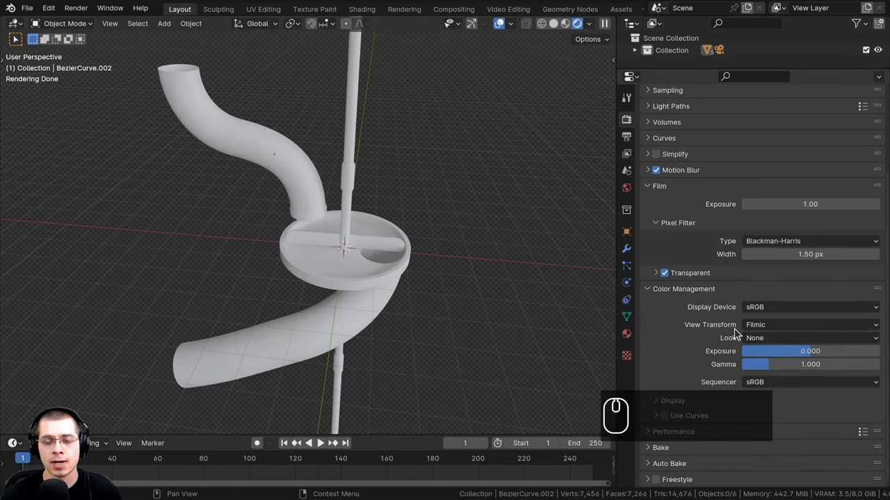
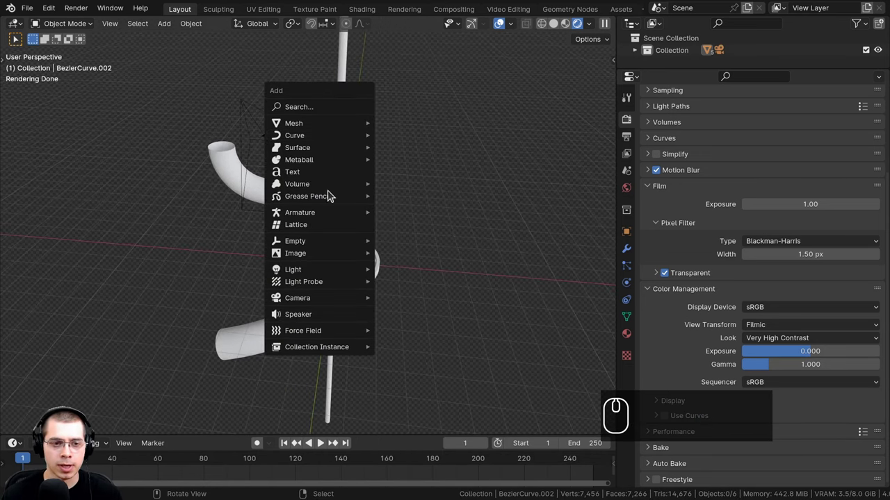
Step: Add an Area light and move it out to the right of the pipe machine
{"action": "left_click", "coordinate": [420, 316]}
{"action": "type", "text": "g"}
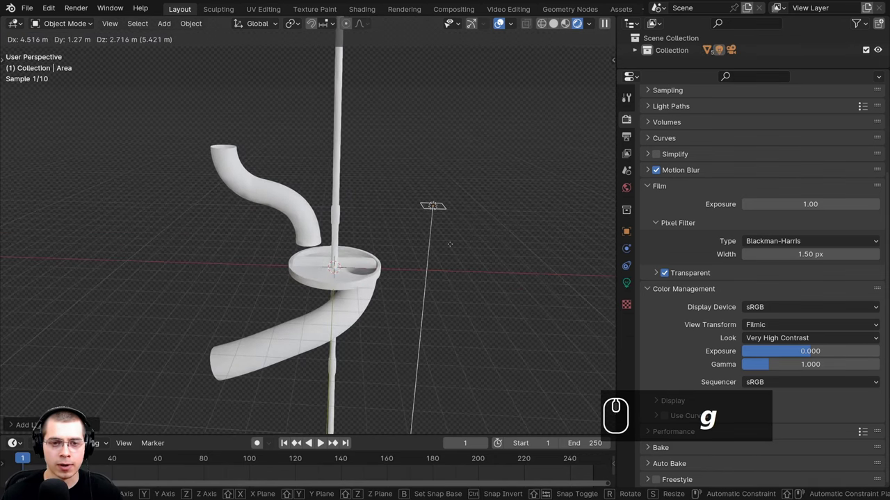
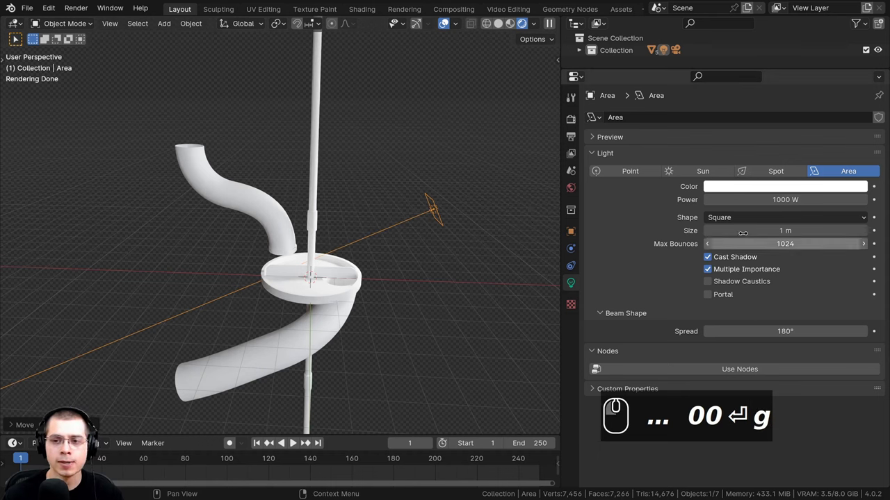
Step: Set the area light's shape to Rectangle for the 6.91 m by 0.86 m panel
{"action": "left_click", "coordinate": [728, 222]}
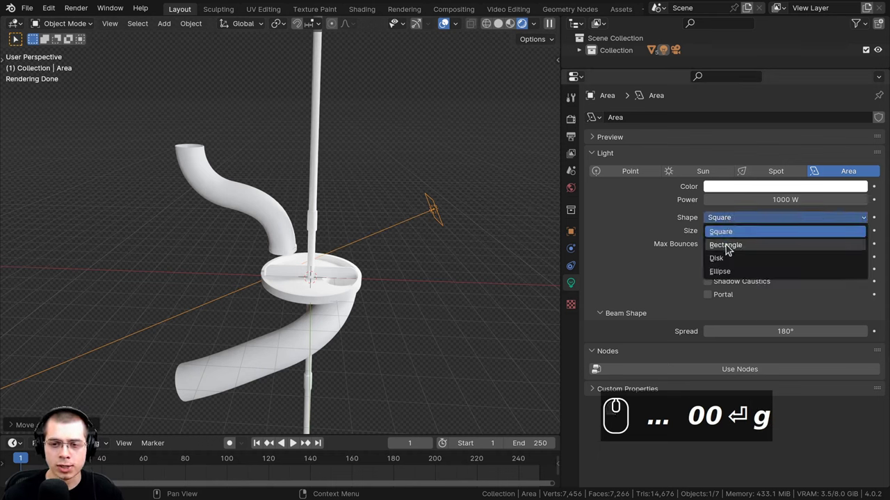
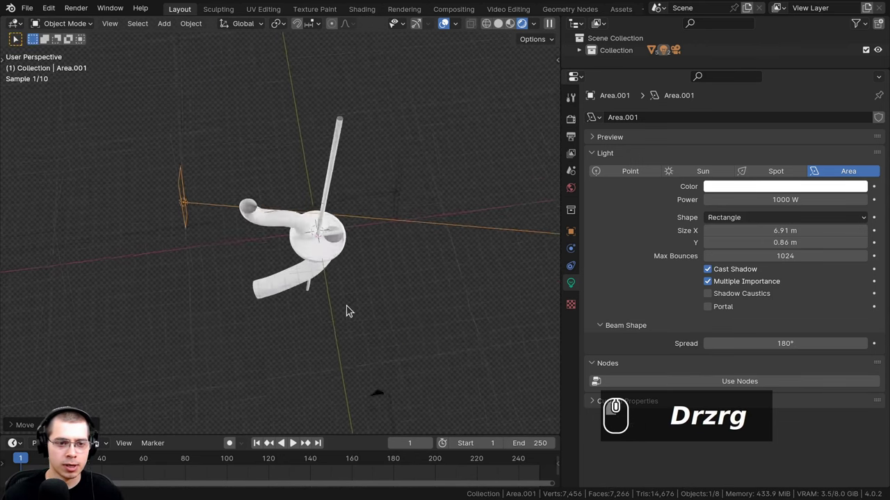
Step: Move and rotate Area.001 into place on the left side of the pipe machine
{"action": "type", "text": "grg"}
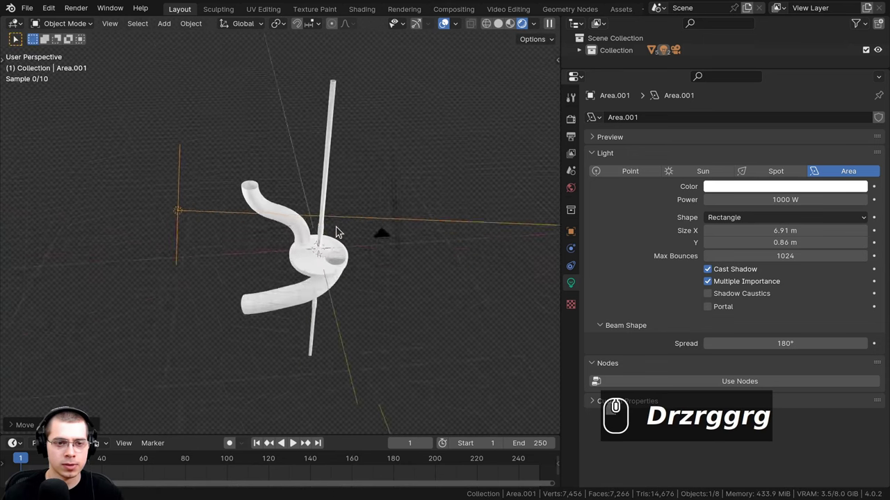
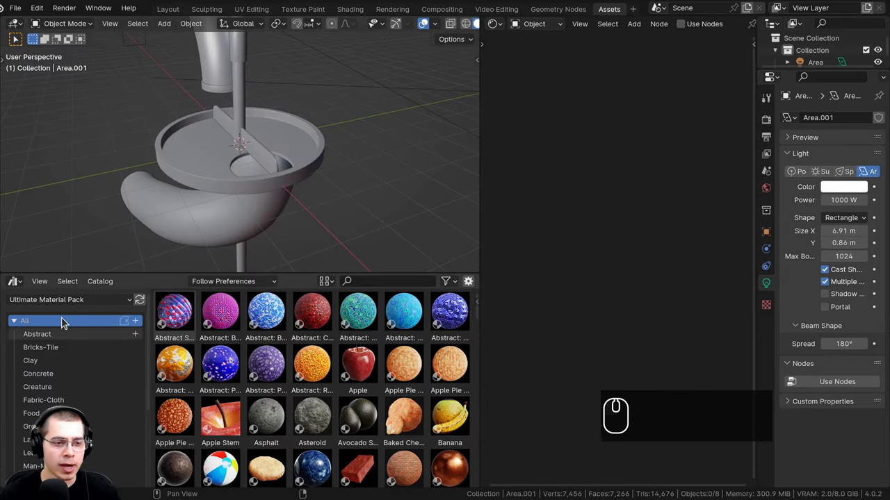
Step: Filter the asset library to the Abstract catalog and switch the viewport to rendered shading
{"action": "left_click", "coordinate": [64, 304]}
{"action": "left_click", "coordinate": [64, 303]}
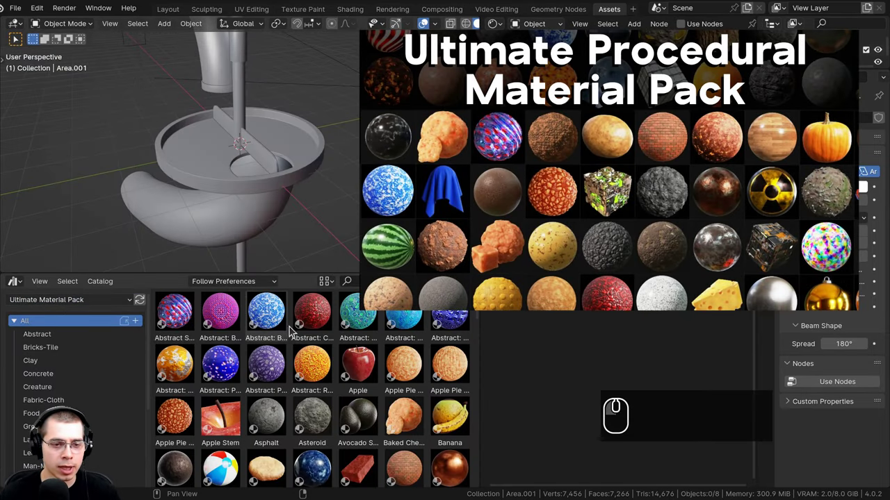
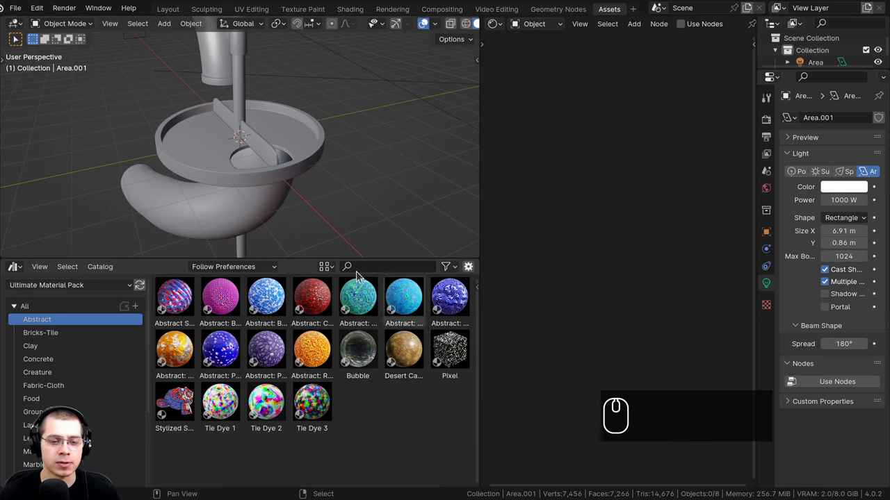
{"action": "middle_click", "coordinate": [350, 114]}
{"action": "left_click_drag", "start_coordinate": [354, 128], "coordinate": [315, 141]}
{"action": "scroll", "scroll_direction": "up", "scroll_amount": 3}
{"action": "left_click_drag", "start_coordinate": [315, 141], "coordinate": [321, 171]}
{"action": "key", "text": "z"}
{"action": "key", "text": "z"}
{"action": "key", "text": "z"}
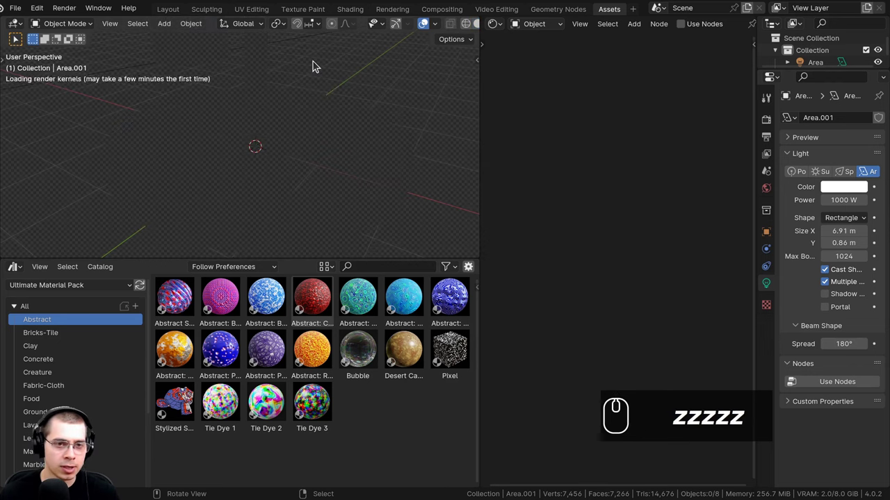
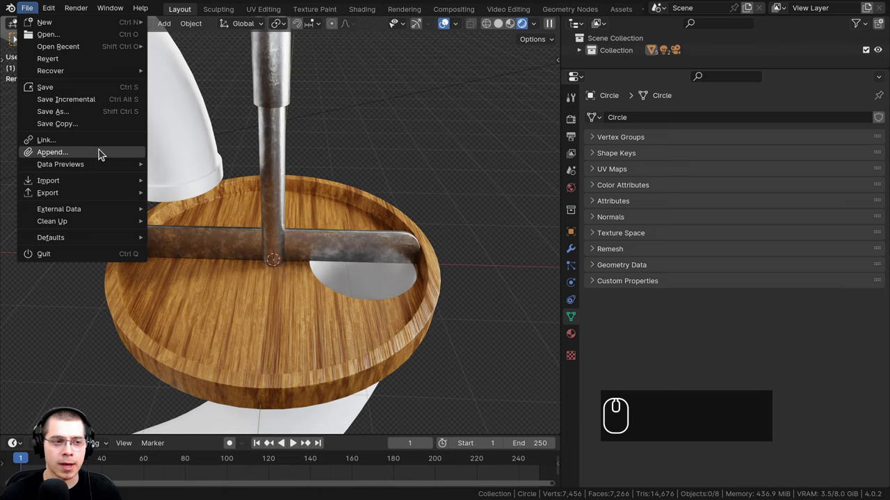
Step: Append the Wood 3 material from 3 Procedural Wood Materials.blend into the scene
{"action": "key", "text": "ctrl+w"}
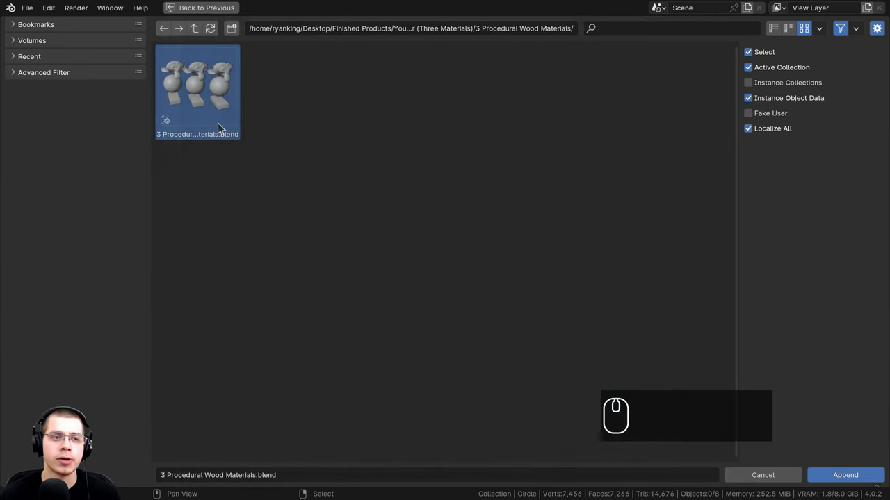
{"action": "double_click", "coordinate": [203, 80]}
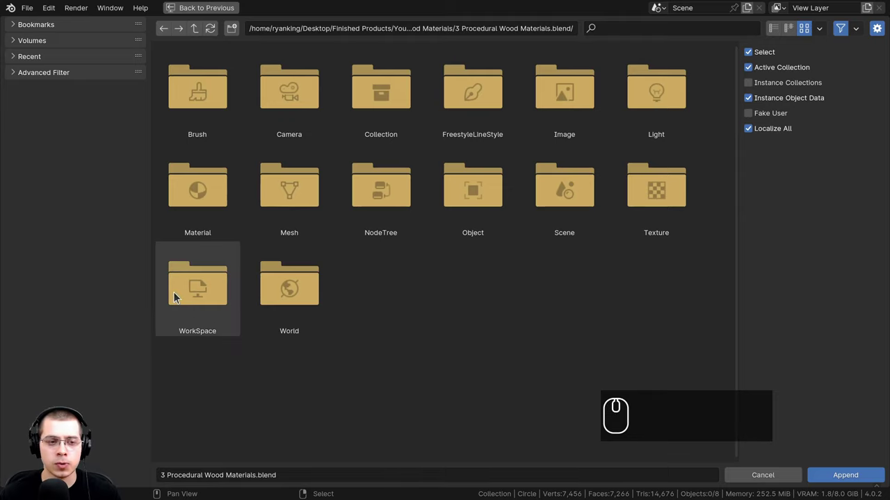
{"action": "double_click", "coordinate": [183, 218]}
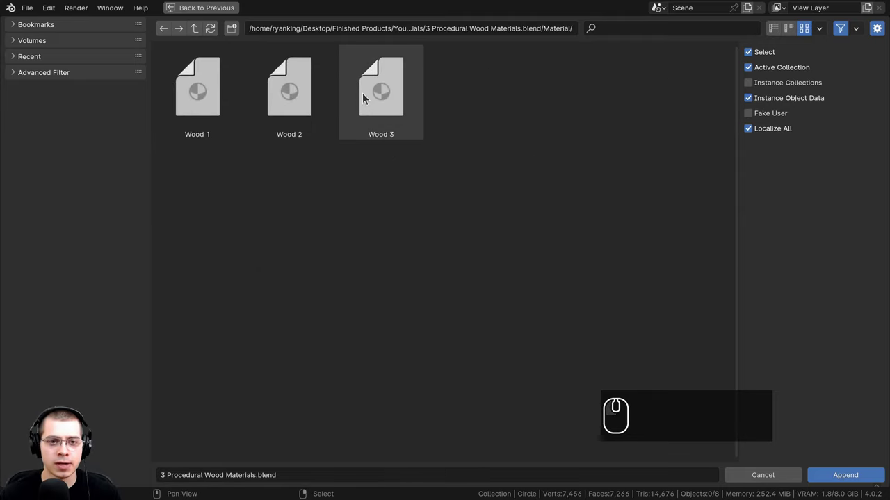
{"action": "left_click", "coordinate": [388, 82]}
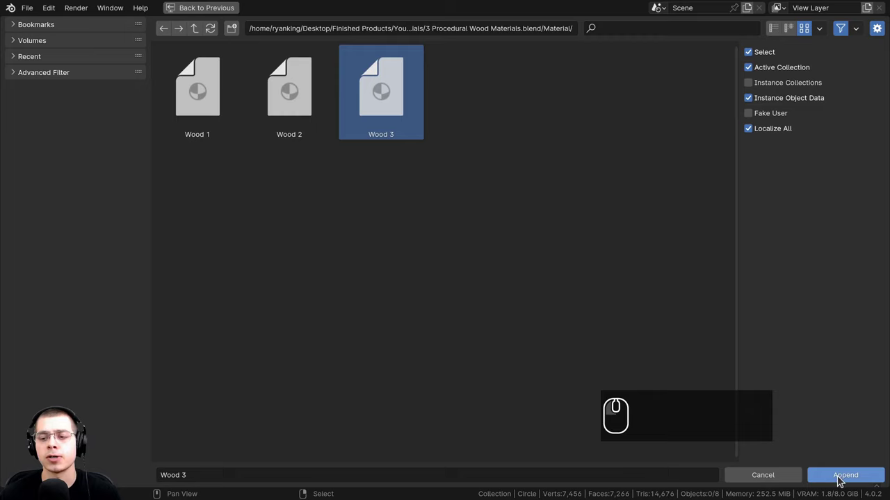
{"action": "left_click", "coordinate": [840, 480]}
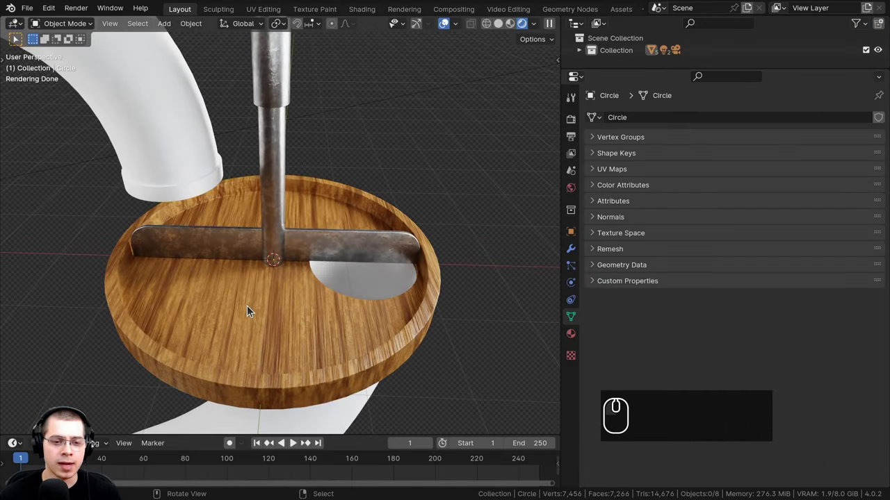
Step: Select the dish and assign the Wood 3 material to it from the material browse list
{"action": "right_click", "coordinate": [248, 306]}
{"action": "left_click_drag", "start_coordinate": [586, 362], "coordinate": [576, 341]}
{"action": "left_click", "coordinate": [599, 173]}
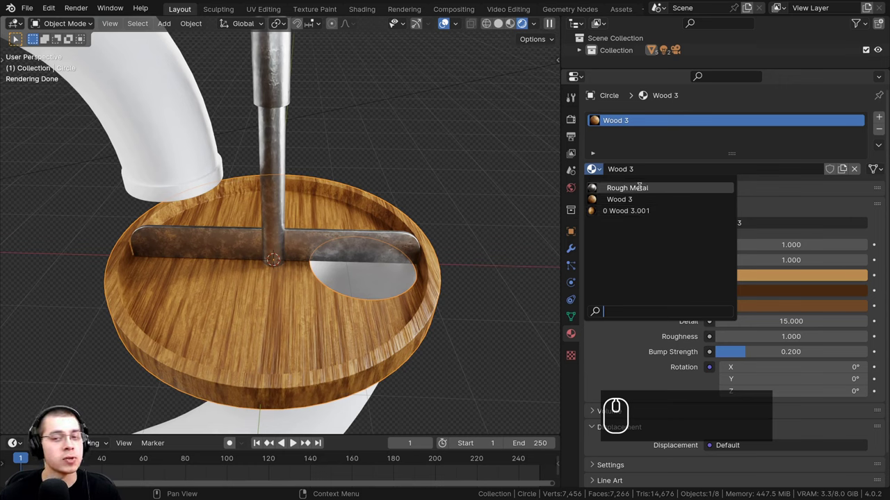
{"action": "left_click_drag", "start_coordinate": [445, 110], "coordinate": [28, 12]}
{"action": "left_click", "coordinate": [29, 13]}
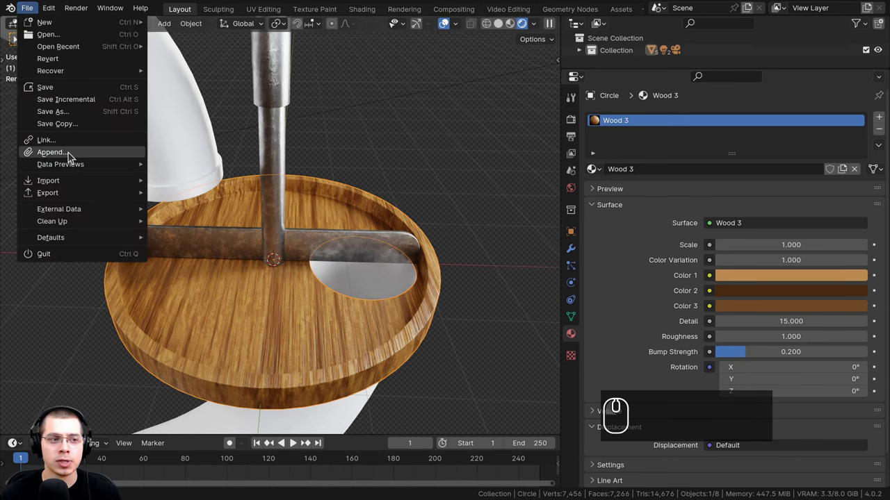
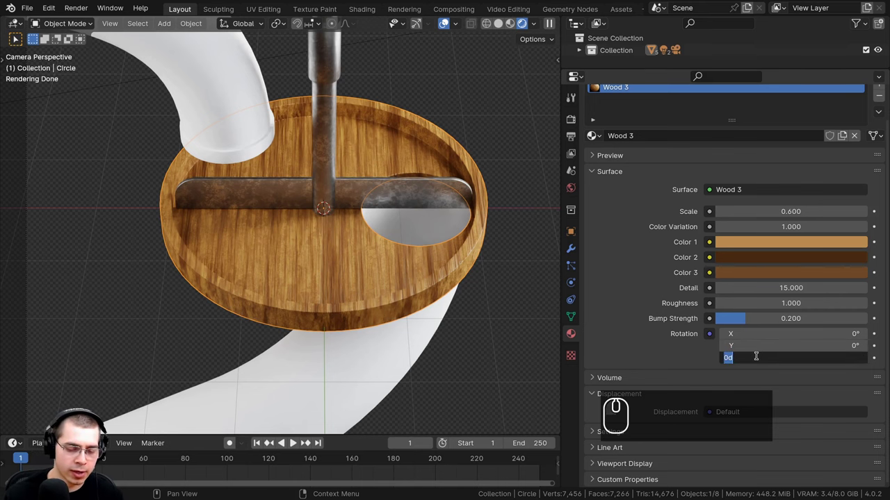
Step: Set the dish's wood Rotation Z to 38° and Bump Strength to 0.05, checking the grain
{"action": "type", "text": "38"}
{"action": "key", "text": "Return"}
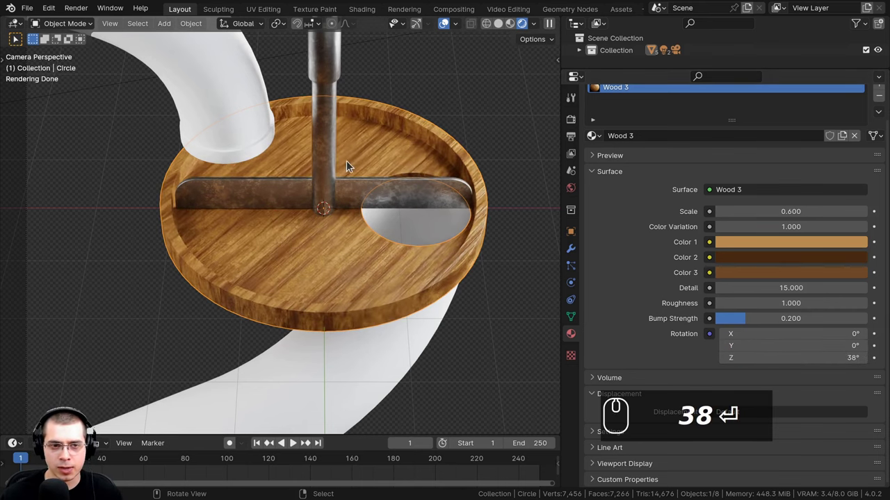
{"action": "left_click_drag", "start_coordinate": [358, 235], "coordinate": [550, 222]}
{"action": "scroll", "scroll_direction": "up", "scroll_amount": 3}
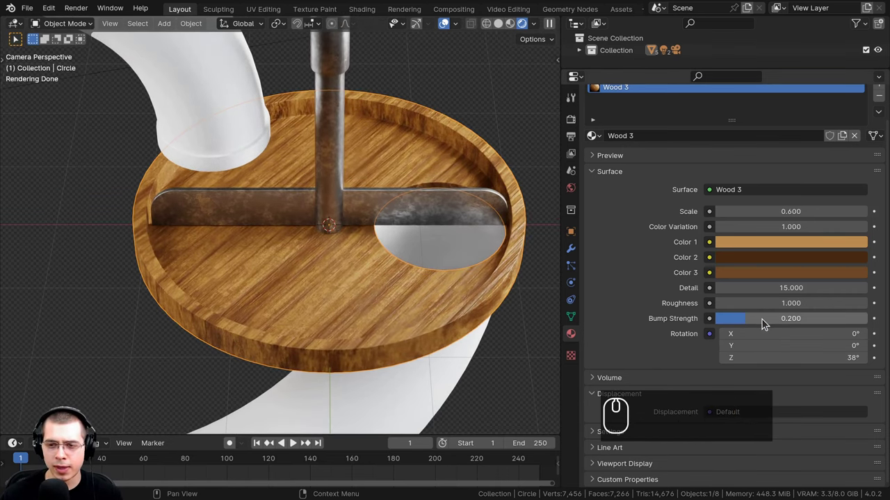
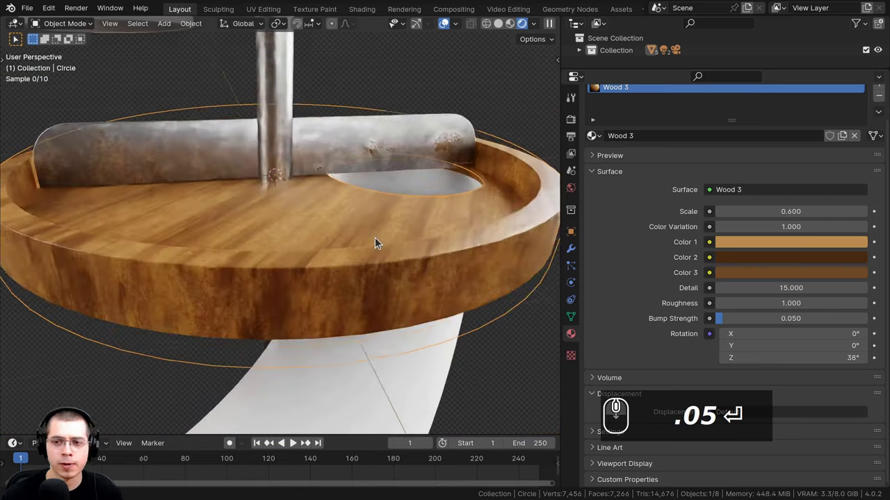
{"action": "type", "text": ".05"}
{"action": "left_click_drag", "start_coordinate": [388, 240], "coordinate": [476, 233]}
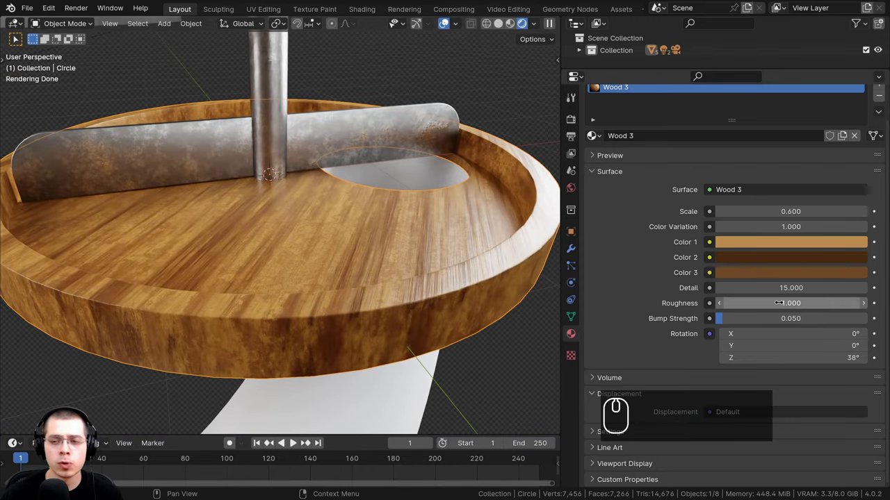
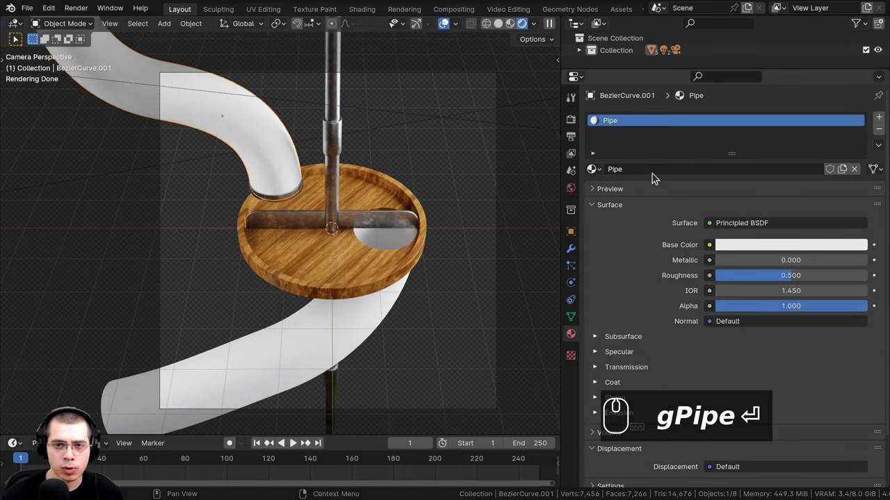
Step: Assign the Pipe material to the upper pipe from the browse list
{"action": "left_click_drag", "start_coordinate": [451, 155], "coordinate": [309, 328]}
{"action": "key", "text": "Return"}
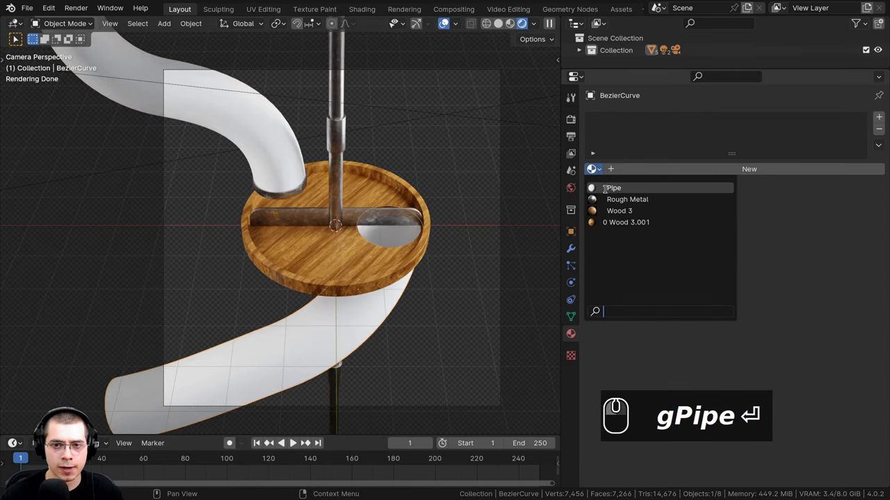
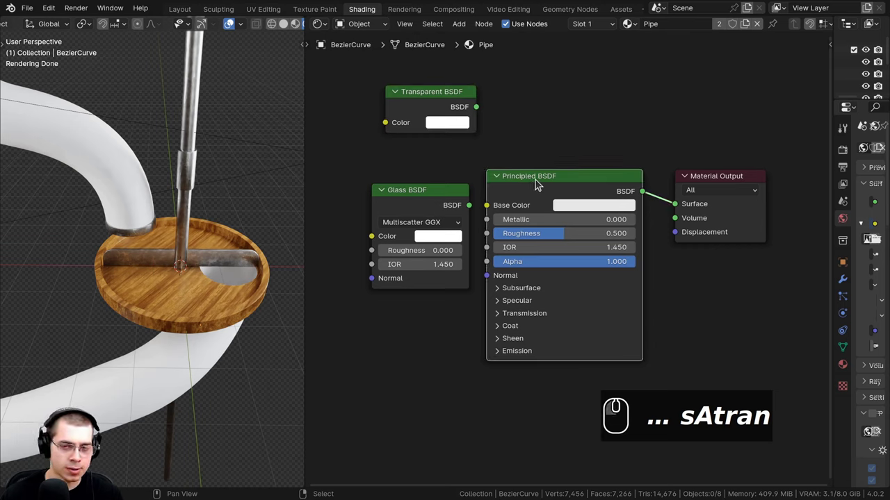
Step: Delete the Principled BSDF and wire Transparent and Glass BSDF through a Mix Shader into Material Output
{"action": "left_click", "coordinate": [538, 183]}
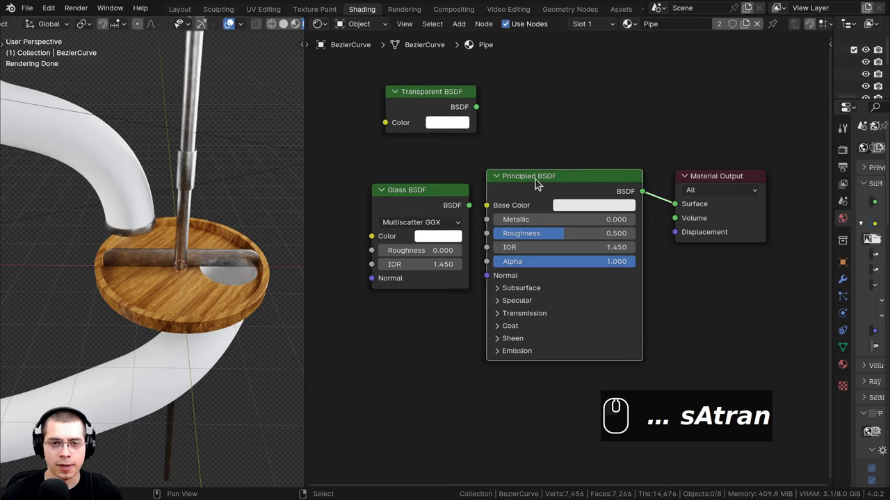
{"action": "key", "text": "x"}
{"action": "left_click", "coordinate": [450, 107]}
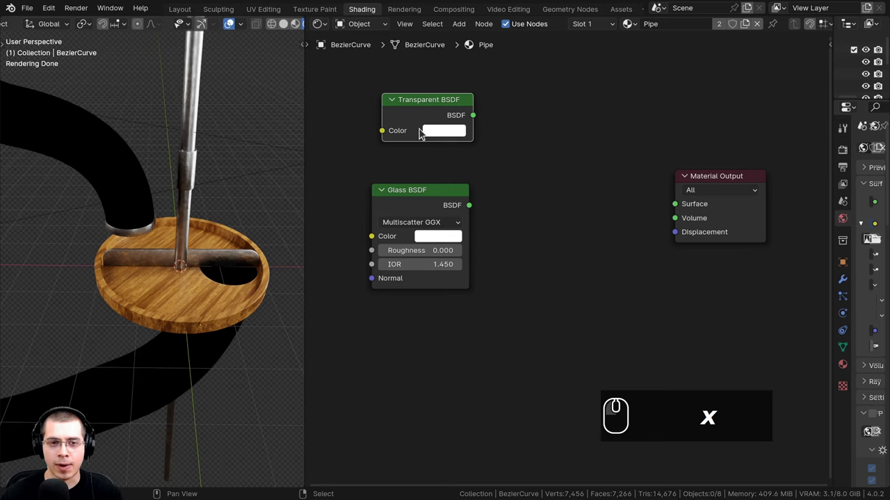
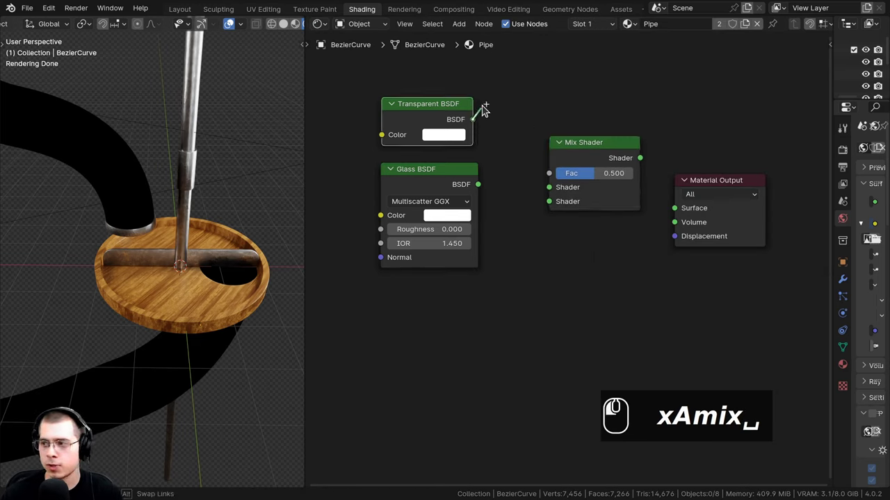
{"action": "left_click_drag", "start_coordinate": [529, 191], "coordinate": [463, 184]}
{"action": "left_click_drag", "start_coordinate": [439, 184], "coordinate": [480, 187]}
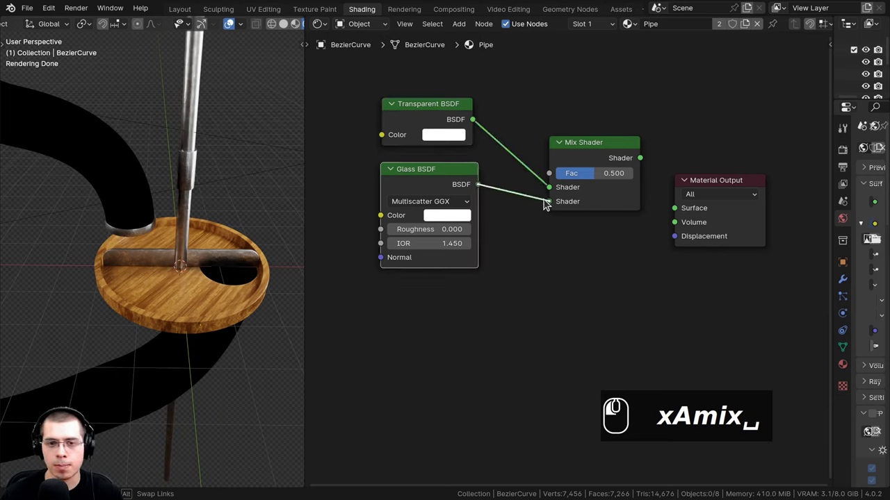
{"action": "left_click_drag", "start_coordinate": [549, 205], "coordinate": [641, 162]}
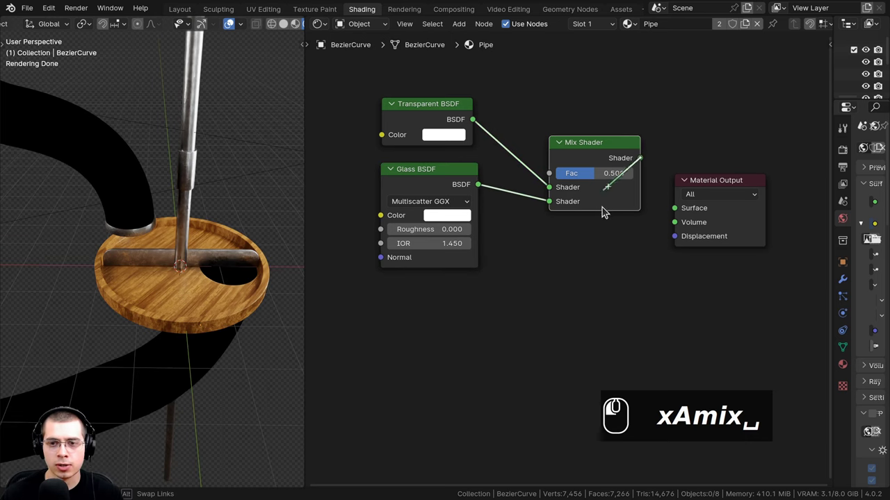
{"action": "left_click_drag", "start_coordinate": [679, 208], "coordinate": [714, 181]}
Step: Add a Mix Shader node and connect it between the two shaders and the output
{"action": "left_click_drag", "start_coordinate": [470, 199], "coordinate": [201, 220]}
{"action": "left_click_drag", "start_coordinate": [178, 206], "coordinate": [143, 230]}
{"action": "scroll", "scroll_direction": "up", "scroll_amount": 3}
{"action": "left_click_drag", "start_coordinate": [138, 220], "coordinate": [435, 189]}
{"action": "scroll", "scroll_direction": "up", "scroll_amount": 3}
{"action": "type", "text": "xAmix␣"}
{"action": "left_click_drag", "start_coordinate": [431, 198], "coordinate": [476, 187]}
{"action": "left_click_drag", "start_coordinate": [474, 187], "coordinate": [661, 188]}
Step: Orbit around both pipes to check the glass look, then select the upper pipe
{"action": "scroll", "scroll_direction": "down", "scroll_amount": 3}
{"action": "left_click_drag", "start_coordinate": [204, 253], "coordinate": [201, 237]}
{"action": "left_click_drag", "start_coordinate": [198, 223], "coordinate": [201, 200]}
{"action": "left_click_drag", "start_coordinate": [195, 190], "coordinate": [192, 193]}
{"action": "scroll", "scroll_direction": "up", "scroll_amount": 3}
{"action": "middle_click", "coordinate": [201, 252]}
{"action": "left_click_drag", "start_coordinate": [230, 238], "coordinate": [211, 216]}
{"action": "left_click_drag", "start_coordinate": [204, 221], "coordinate": [176, 251]}
{"action": "scroll", "scroll_direction": "up", "scroll_amount": 3}
{"action": "left_click_drag", "start_coordinate": [170, 251], "coordinate": [188, 280]}
{"action": "scroll", "scroll_direction": "down", "scroll_amount": 3}
{"action": "left_click_drag", "start_coordinate": [189, 285], "coordinate": [184, 289]}
{"action": "scroll", "scroll_direction": "up", "scroll_amount": 3}
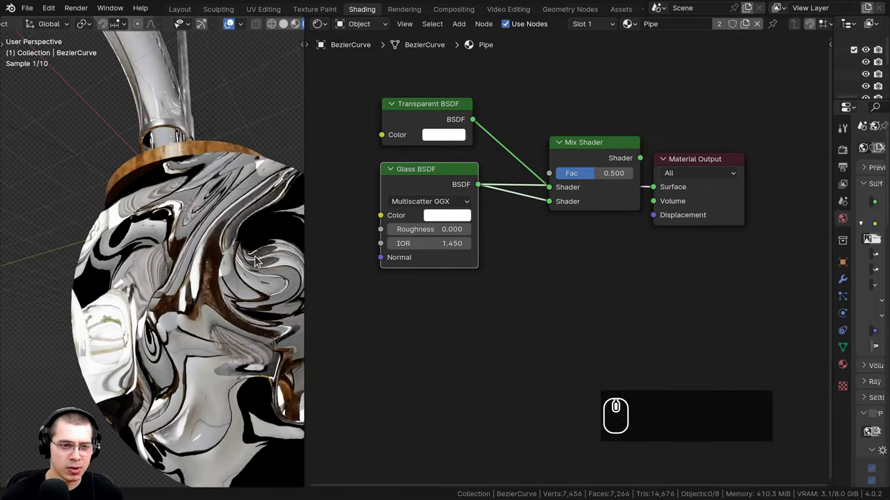
{"action": "left_click_drag", "start_coordinate": [206, 274], "coordinate": [216, 263]}
{"action": "scroll", "scroll_direction": "up", "scroll_amount": 3}
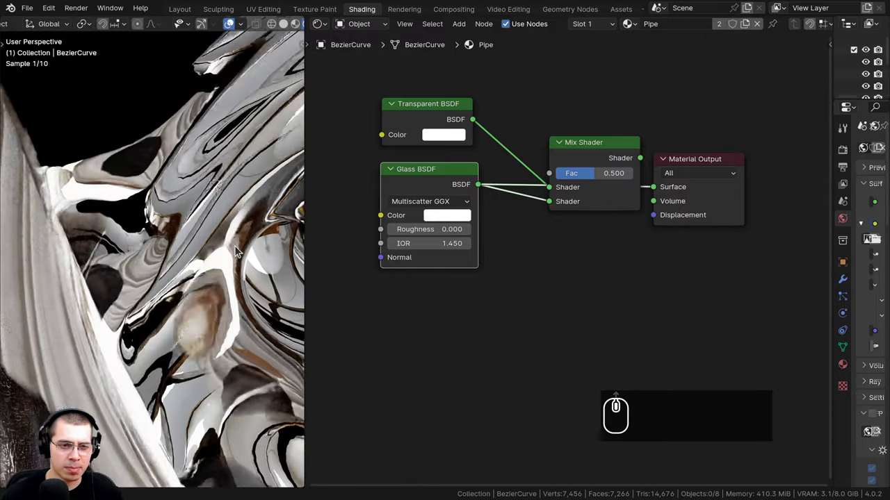
{"action": "left_click_drag", "start_coordinate": [188, 278], "coordinate": [161, 286]}
{"action": "scroll", "scroll_direction": "down", "scroll_amount": 3}
{"action": "middle_click", "coordinate": [151, 308]}
{"action": "middle_click", "coordinate": [166, 327]}
{"action": "type", "text": "zzzzzzz"}
{"action": "scroll", "scroll_direction": "up", "scroll_amount": 3}
{"action": "middle_click", "coordinate": [143, 157]}
{"action": "left_click_drag", "start_coordinate": [143, 159], "coordinate": [161, 151]}
{"action": "scroll", "scroll_direction": "down", "scroll_amount": 3}
{"action": "scroll", "scroll_direction": "up", "scroll_amount": 3}
{"action": "scroll", "scroll_direction": "down", "scroll_amount": 3}
{"action": "left_click_drag", "start_coordinate": [160, 158], "coordinate": [411, 119]}
{"action": "scroll", "scroll_direction": "up", "scroll_amount": 3}
{"action": "scroll", "scroll_direction": "up", "scroll_amount": 3}
{"action": "left_click", "coordinate": [432, 113]}
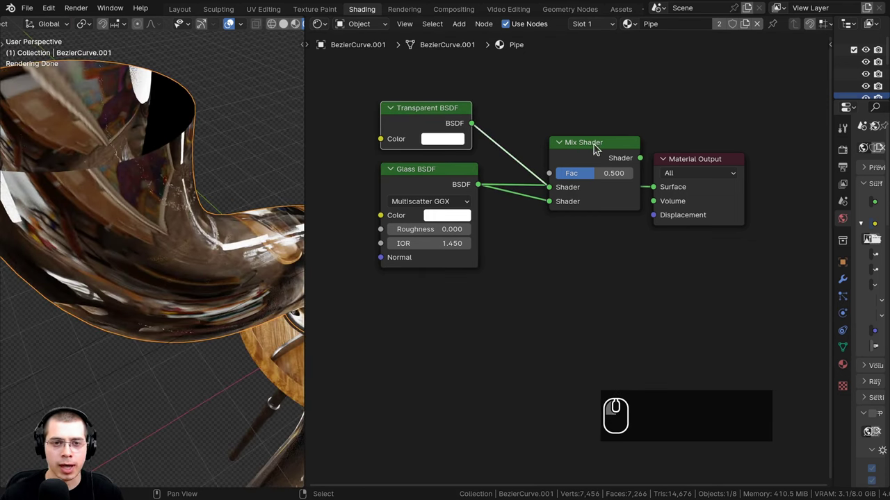
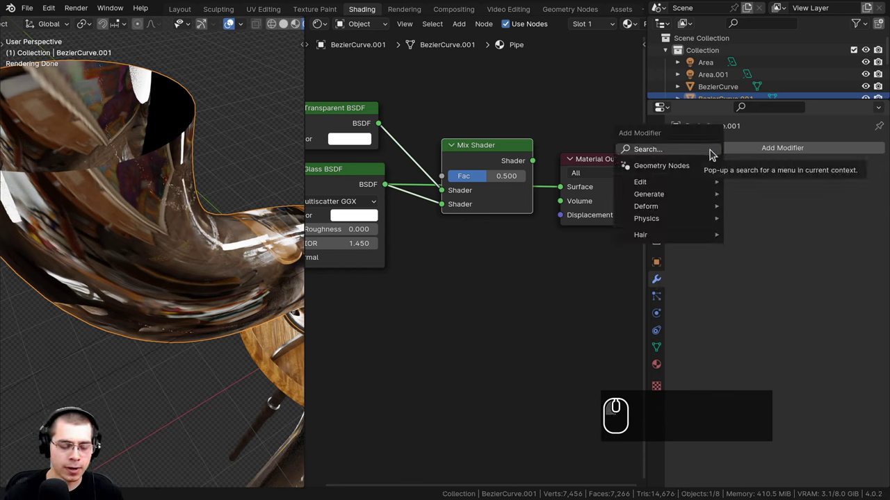
Step: Add a 0.03 m Solidify modifier to the upper pipe and a loop cut near its rim
{"action": "type", "text": "sol"}
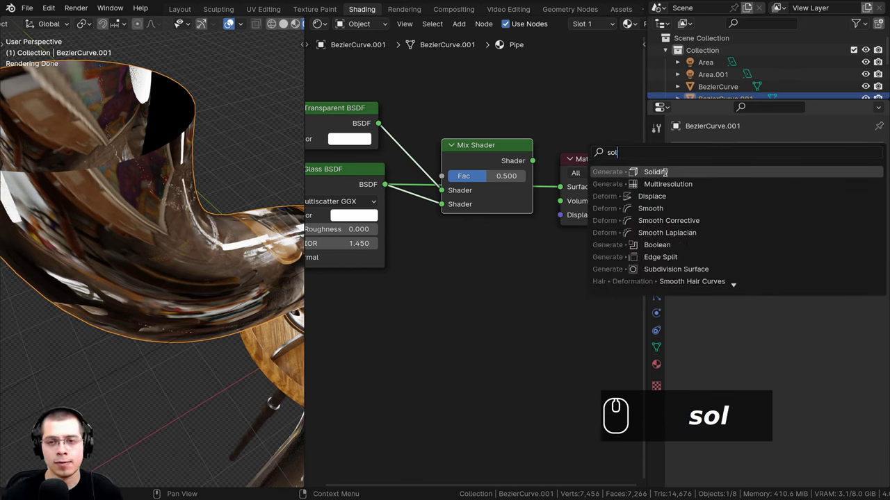
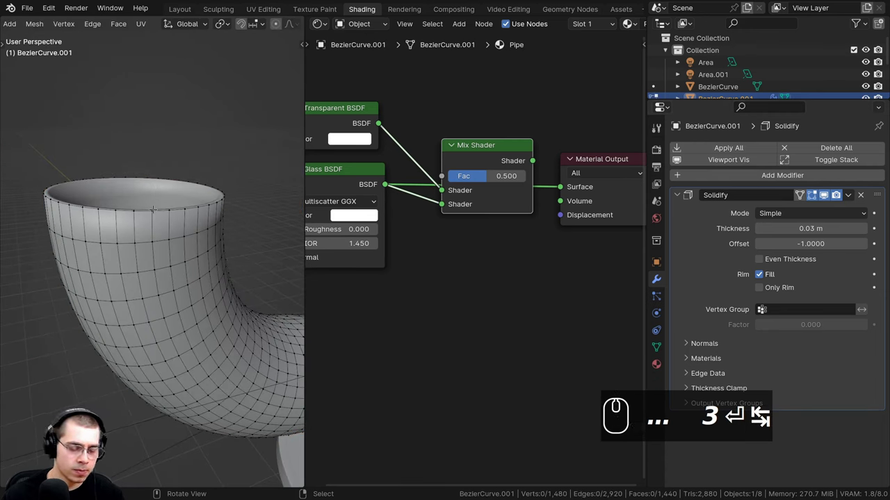
{"action": "key", "text": "ctrl+r"}
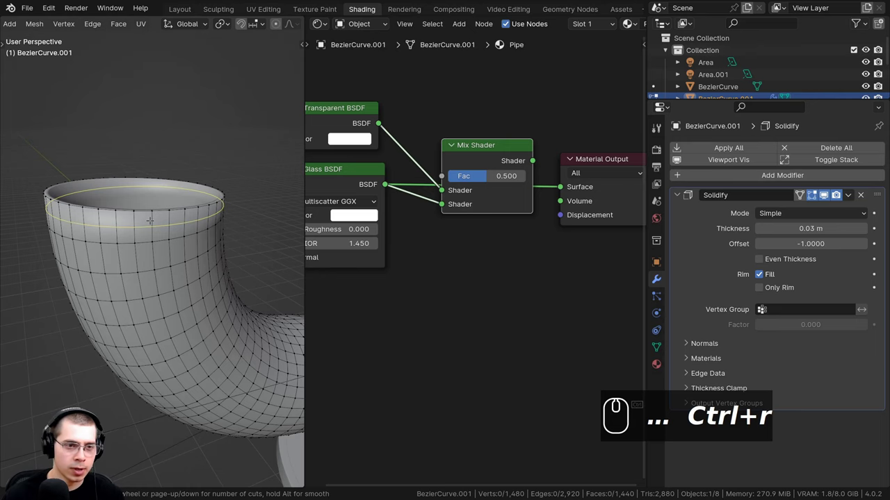
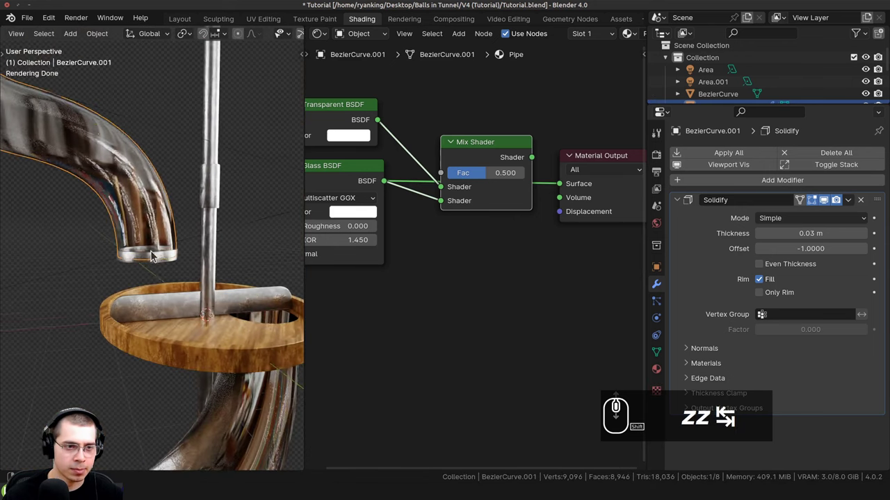
Step: Turn toward the lower pipe and start a Ctrl+R loop cut near its rim
{"action": "left_click_drag", "start_coordinate": [151, 228], "coordinate": [177, 296]}
{"action": "left_click_drag", "start_coordinate": [177, 247], "coordinate": [154, 280]}
{"action": "left_click_drag", "start_coordinate": [139, 284], "coordinate": [195, 268]}
{"action": "left_click_drag", "start_coordinate": [195, 268], "coordinate": [160, 256]}
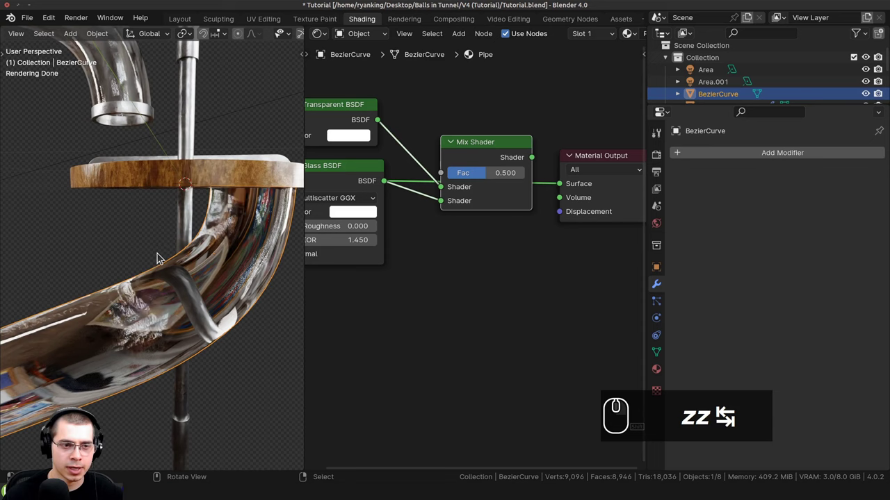
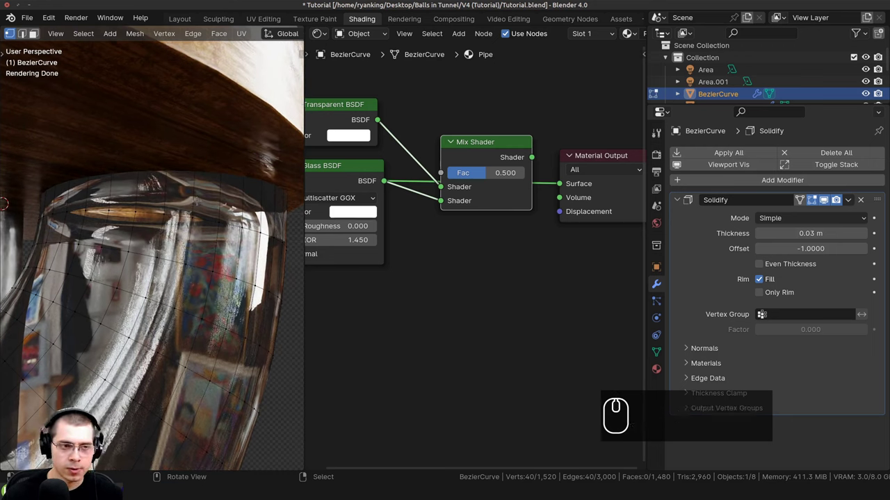
{"action": "key", "text": "ctrl+r"}
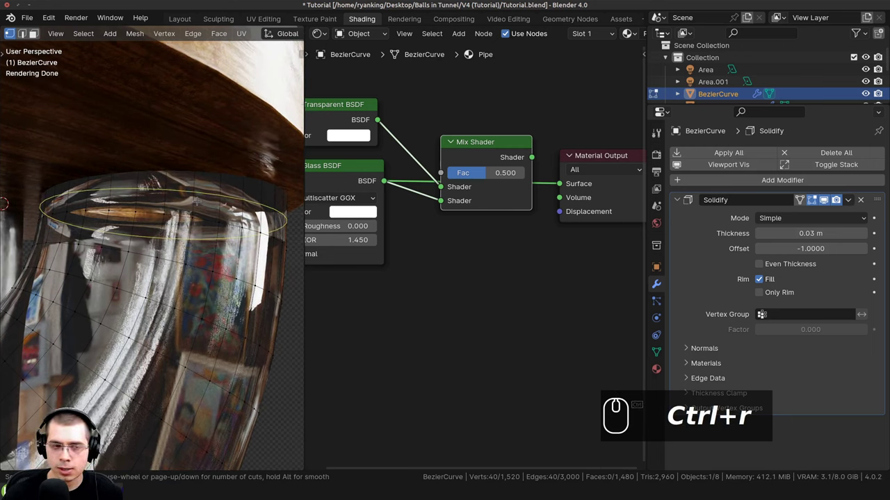
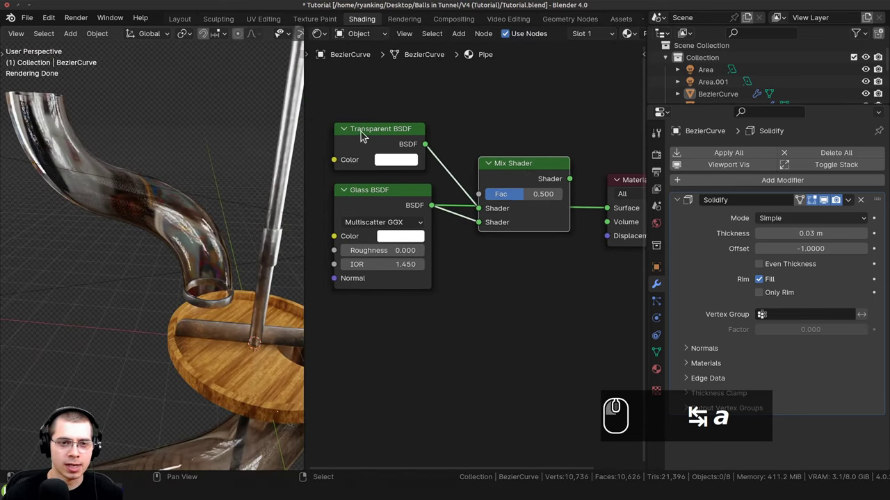
Step: Set the Pipe material's Mix Shader factor to 0.32 in the node editor
{"action": "left_click_drag", "start_coordinate": [363, 135], "coordinate": [363, 197]}
{"action": "left_click_drag", "start_coordinate": [437, 205], "coordinate": [534, 190]}
{"action": "left_click", "coordinate": [517, 176]}
{"action": "left_click", "coordinate": [570, 179]}
{"action": "left_click_drag", "start_coordinate": [600, 213], "coordinate": [176, 198]}
{"action": "scroll", "scroll_direction": "down", "scroll_amount": 3}
{"action": "left_click_drag", "start_coordinate": [177, 198], "coordinate": [161, 210]}
{"action": "scroll", "scroll_direction": "down", "scroll_amount": 3}
{"action": "scroll", "scroll_direction": "up", "scroll_amount": 3}
{"action": "left_click_drag", "start_coordinate": [162, 216], "coordinate": [112, 222]}
Step: Check the more see-through pipes from the camera view
{"action": "key", "text": "KP_0"}
{"action": "scroll", "scroll_direction": "up", "scroll_amount": 3}
{"action": "middle_click", "coordinate": [192, 255]}
{"action": "scroll", "scroll_direction": "up", "scroll_amount": 3}
{"action": "left_click_drag", "start_coordinate": [349, 131], "coordinate": [515, 201]}
{"action": "scroll", "scroll_direction": "up", "scroll_amount": 3}
{"action": "left_click_drag", "start_coordinate": [377, 173], "coordinate": [516, 201]}
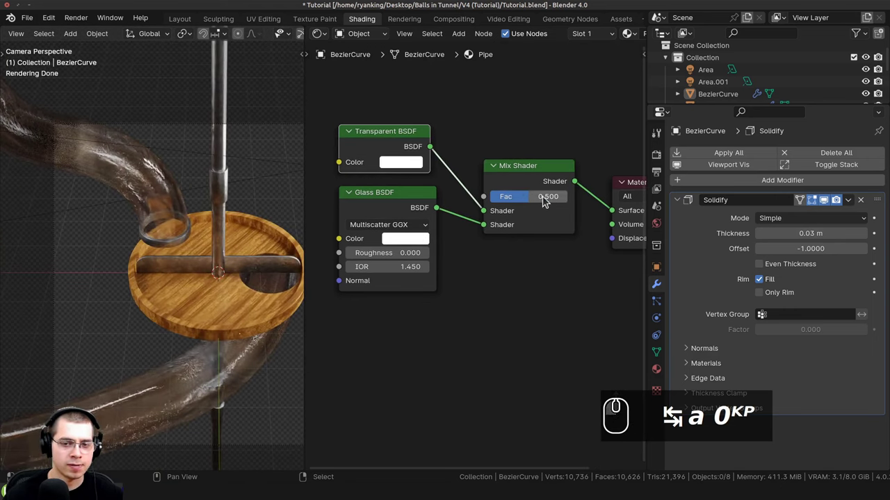
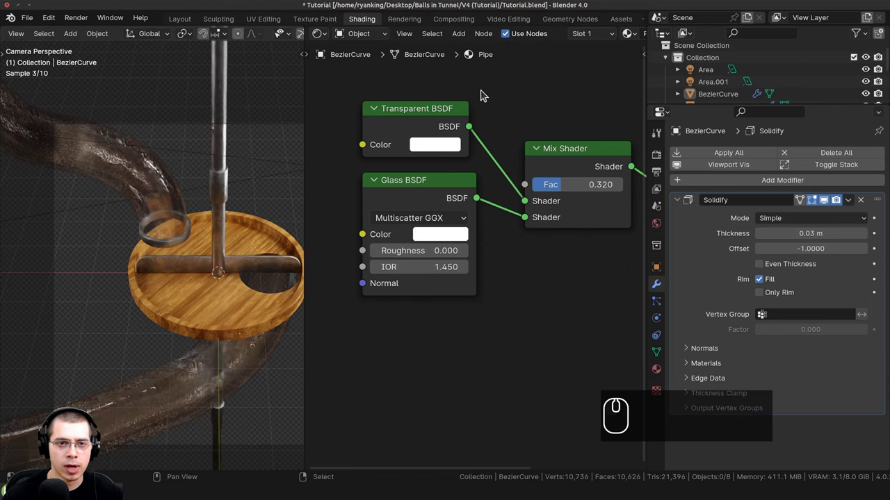
{"action": "left_click_drag", "start_coordinate": [442, 139], "coordinate": [180, 22]}
Step: Return to the Layout workspace and save Tutorial.blend
{"action": "key", "text": "ctrl+b"}
{"action": "left_click_drag", "start_coordinate": [181, 22], "coordinate": [185, 176]}
{"action": "left_click_drag", "start_coordinate": [185, 176], "coordinate": [309, 179]}
{"action": "key", "text": "ctrl+s"}
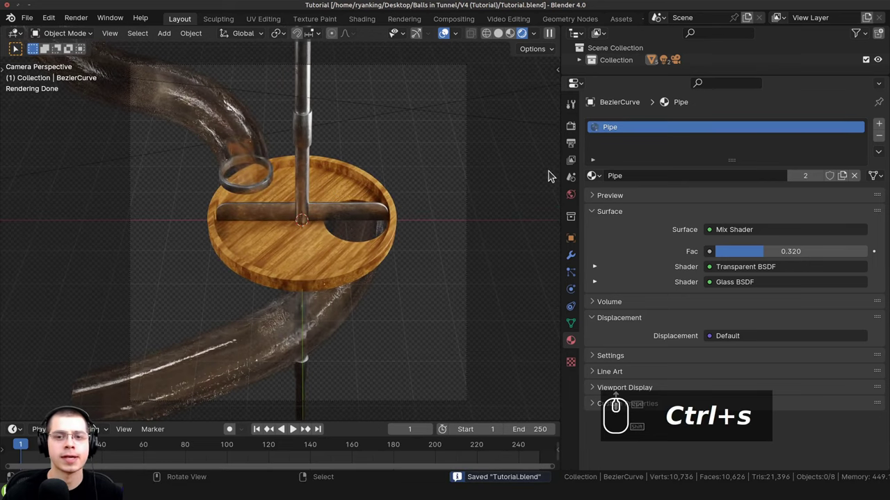
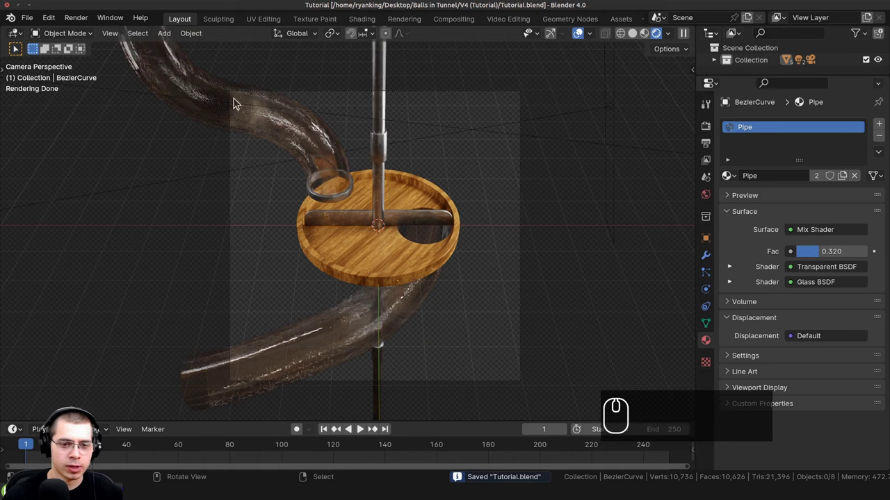
Step: Add a plane, rotate it upright, push it behind the machine and enlarge it to fill the camera view
{"action": "key", "text": "shift+a"}
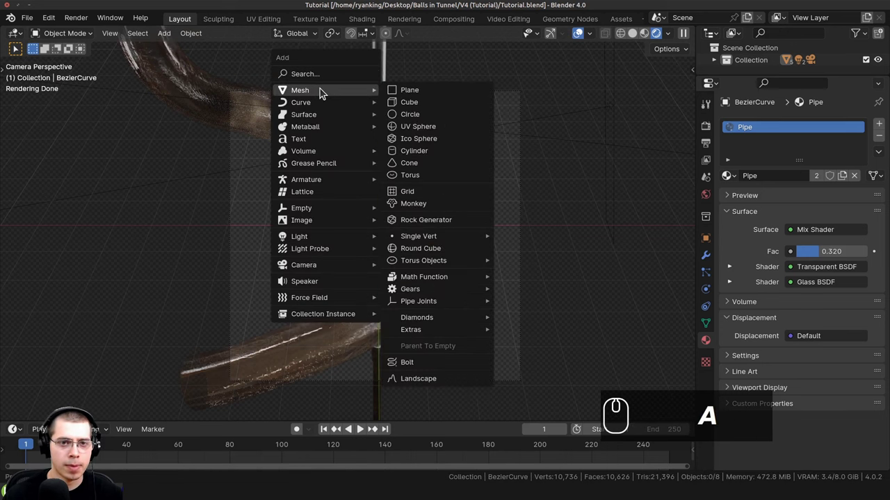
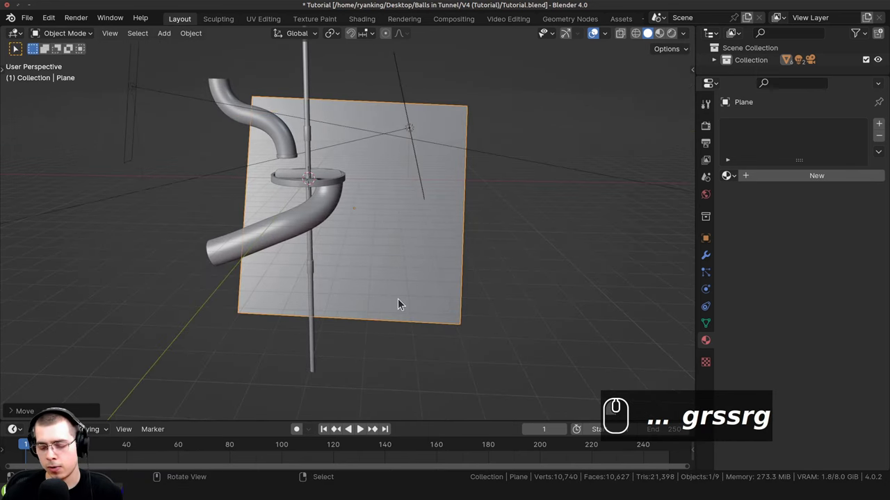
{"action": "key", "text": "KP_0"}
{"action": "key", "text": "g"}
{"action": "left_click_drag", "start_coordinate": [346, 155], "coordinate": [355, 157]}
{"action": "key", "text": "r"}
{"action": "key", "text": "r"}
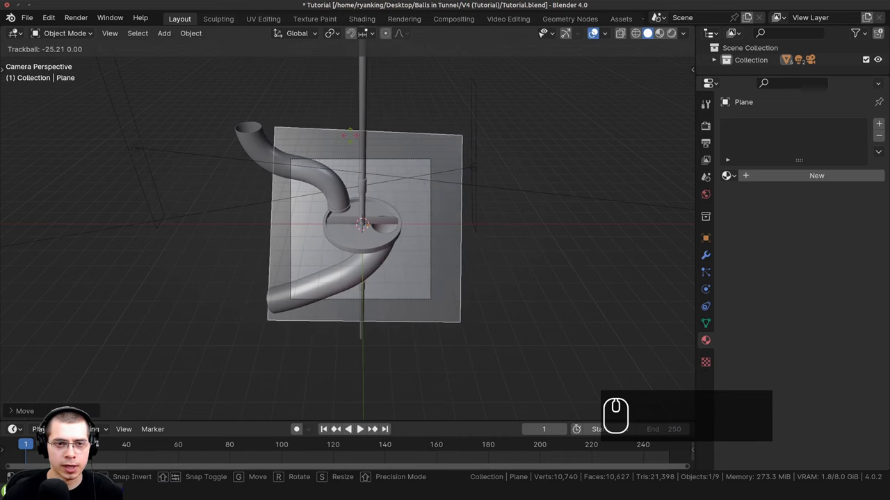
{"action": "left_click_drag", "start_coordinate": [353, 139], "coordinate": [399, 174]}
{"action": "key", "text": "r"}
{"action": "left_click", "coordinate": [416, 169]}
{"action": "key", "text": "g"}
{"action": "left_click", "coordinate": [400, 169]}
Step: Switch the viewport to rendered shading to check the backdrop plane
{"action": "scroll", "scroll_direction": "up", "scroll_amount": 3}
{"action": "key", "text": "z"}
{"action": "key", "text": "z"}
{"action": "type", "text": "zzzzzzz"}
{"action": "scroll", "scroll_direction": "up", "scroll_amount": 3}
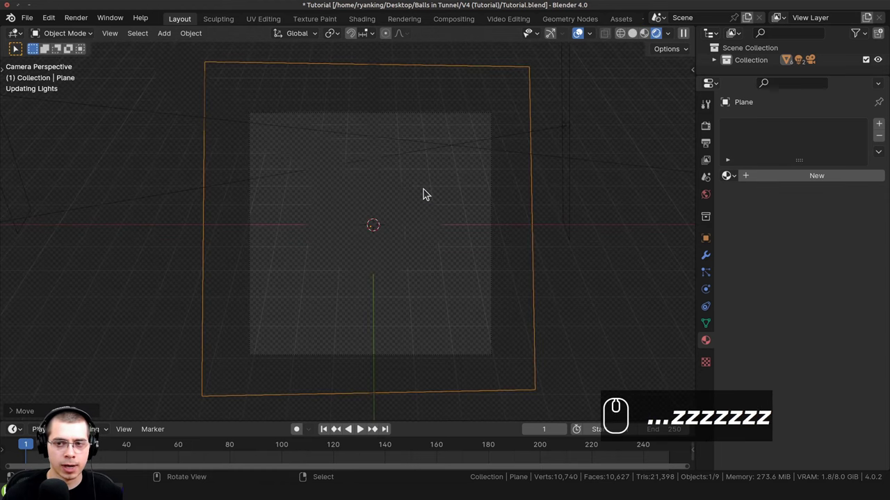
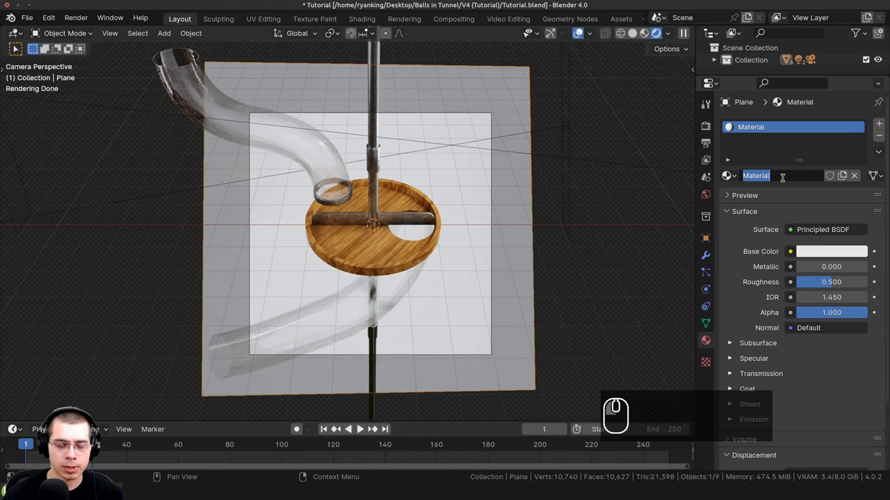
Step: Name the plane's material Background and set its Base Color to black
{"action": "type", "text": "ba"}
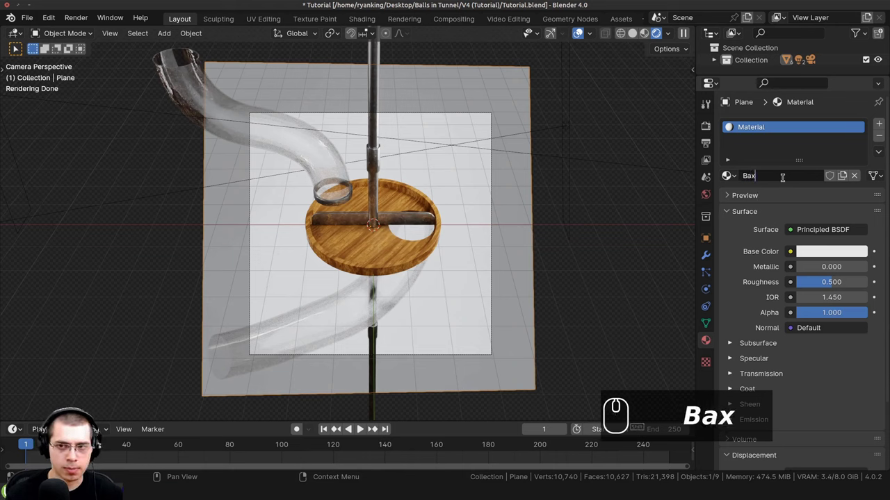
{"action": "type", "text": "ckgrounsd"}
{"action": "key", "text": "Return"}
{"action": "left_click", "coordinate": [817, 257]}
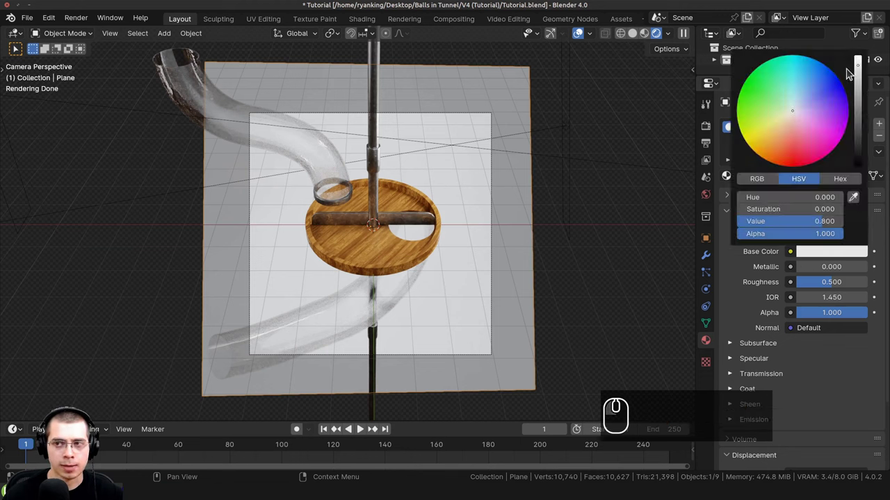
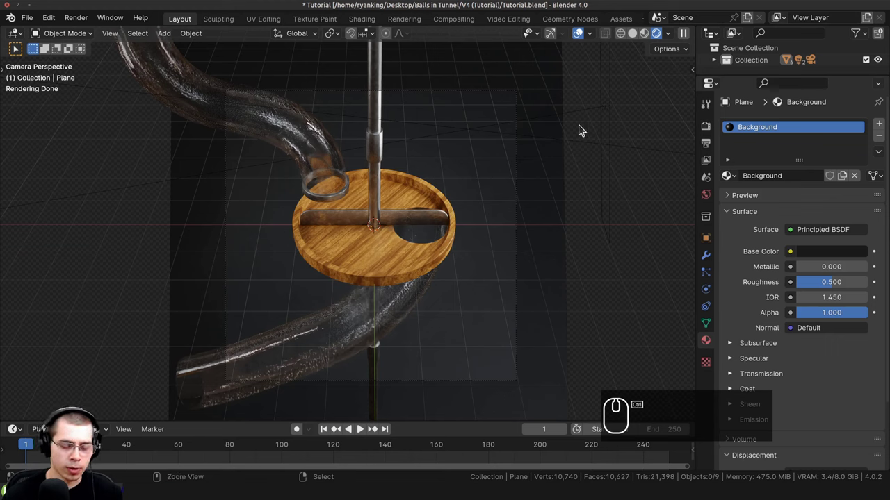
{"action": "key", "text": "ctrl+b"}
Step: Orbit around the machine to inspect the dark backdrop, then return to the camera framing
{"action": "left_click_drag", "start_coordinate": [558, 72], "coordinate": [491, 123]}
{"action": "scroll", "scroll_direction": "down", "scroll_amount": 3}
{"action": "scroll", "scroll_direction": "up", "scroll_amount": 3}
{"action": "scroll", "scroll_direction": "down", "scroll_amount": 3}
{"action": "scroll", "scroll_direction": "up", "scroll_amount": 3}
{"action": "left_click_drag", "start_coordinate": [274, 170], "coordinate": [384, 162]}
{"action": "left_click_drag", "start_coordinate": [431, 263], "coordinate": [322, 216]}
{"action": "scroll", "scroll_direction": "up", "scroll_amount": 3}
{"action": "left_click_drag", "start_coordinate": [334, 157], "coordinate": [413, 321]}
{"action": "scroll", "scroll_direction": "up", "scroll_amount": 3}
{"action": "left_click_drag", "start_coordinate": [291, 278], "coordinate": [317, 219]}
{"action": "scroll", "scroll_direction": "up", "scroll_amount": 3}
{"action": "scroll", "scroll_direction": "down", "scroll_amount": 3}
{"action": "scroll", "scroll_direction": "up", "scroll_amount": 3}
{"action": "middle_click", "coordinate": [305, 172]}
{"action": "middle_click", "coordinate": [315, 170]}
{"action": "scroll", "scroll_direction": "down", "scroll_amount": 3}
{"action": "left_click_drag", "start_coordinate": [316, 168], "coordinate": [340, 128]}
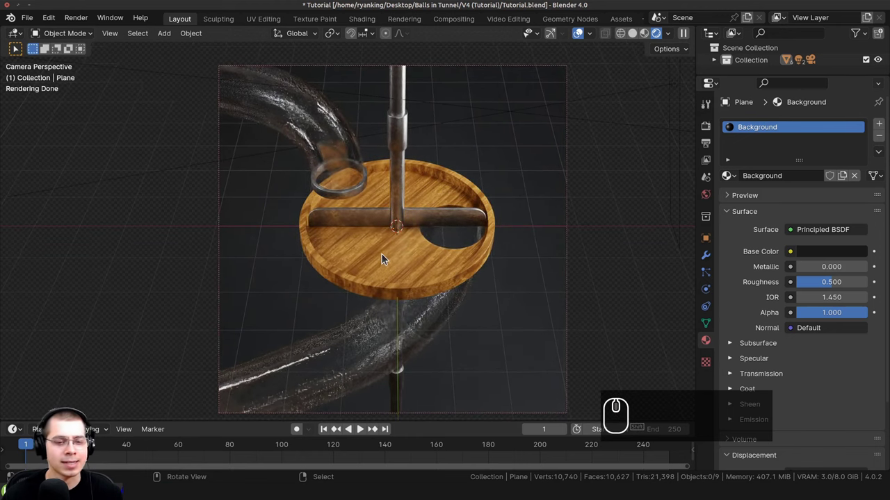
{"action": "middle_click", "coordinate": [361, 210]}
{"action": "scroll", "scroll_direction": "up", "scroll_amount": 3}
{"action": "middle_click", "coordinate": [393, 203]}
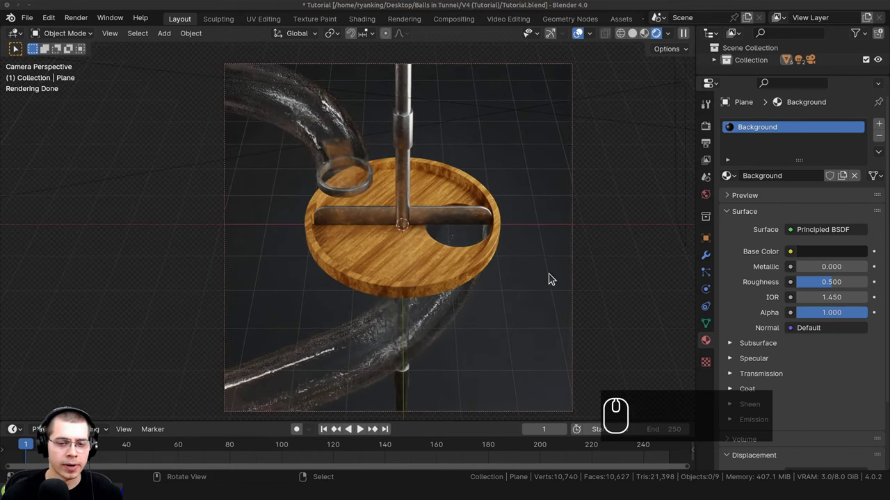
{"action": "middle_click", "coordinate": [359, 275]}
Step: Select the upper wooden dish and duplicate it with Shift+D
{"action": "left_click_drag", "start_coordinate": [611, 371], "coordinate": [433, 237]}
{"action": "left_click_drag", "start_coordinate": [399, 270], "coordinate": [392, 283]}
{"action": "left_click_drag", "start_coordinate": [392, 282], "coordinate": [406, 126]}
{"action": "key", "text": "shift+d"}
Step: Move the dish copy straight down the rod along Z and scale it slightly larger
{"action": "key", "text": "z"}
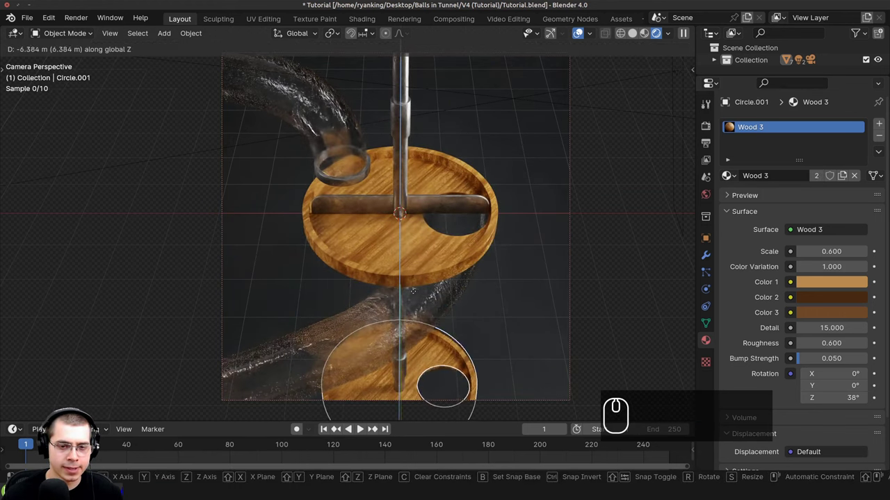
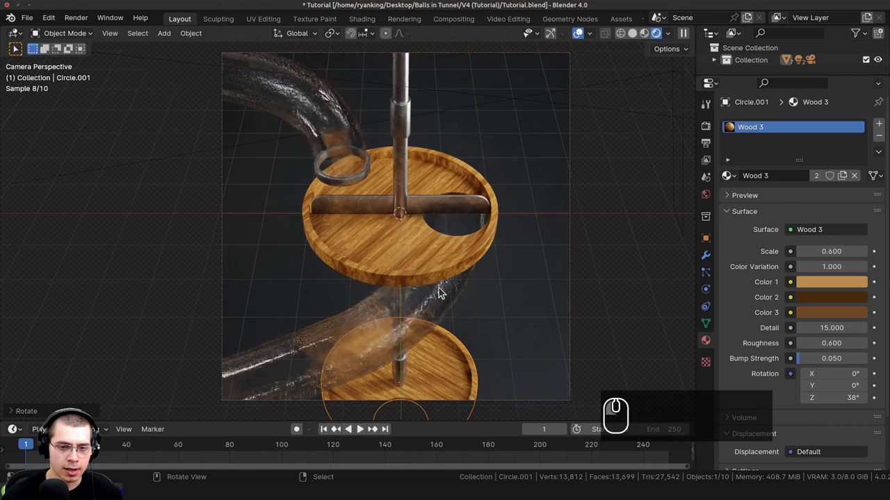
{"action": "key", "text": "s"}
{"action": "left_click", "coordinate": [473, 287]}
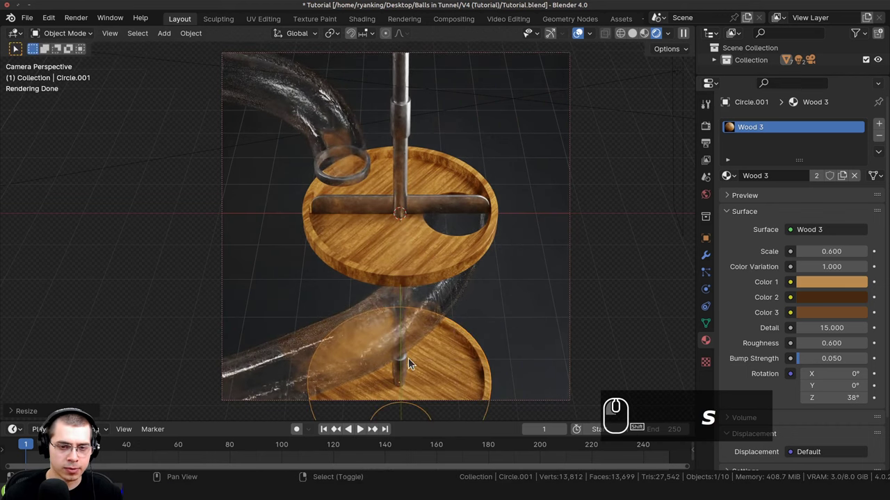
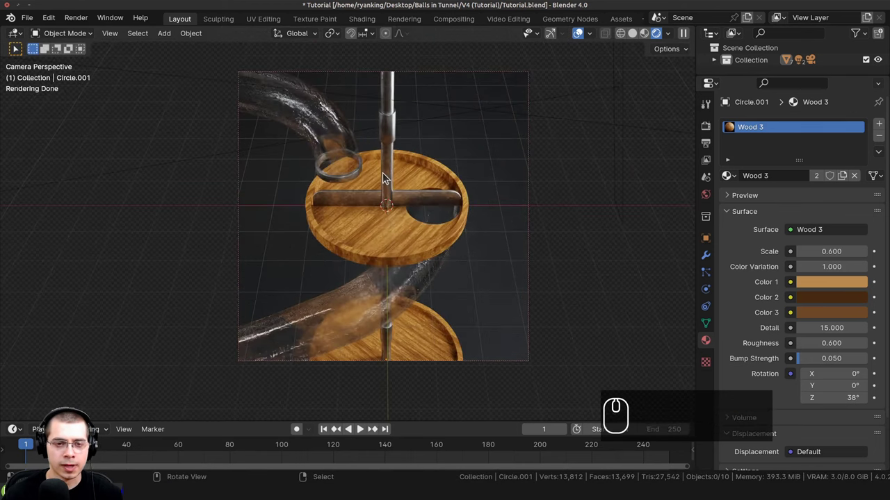
Step: Switch the viewport back to solid shading and view the two dishes from above
{"action": "key", "text": "z"}
{"action": "key", "text": "z"}
{"action": "key", "text": "z"}
{"action": "type", "text": "zzzzzzzzz"}
{"action": "left_click_drag", "start_coordinate": [338, 173], "coordinate": [325, 187]}
Step: Orbit and zoom to frame the rod and dishes from above
{"action": "left_click_drag", "start_coordinate": [327, 153], "coordinate": [362, 225]}
{"action": "scroll", "scroll_direction": "up", "scroll_amount": 3}
{"action": "middle_click", "coordinate": [365, 228]}
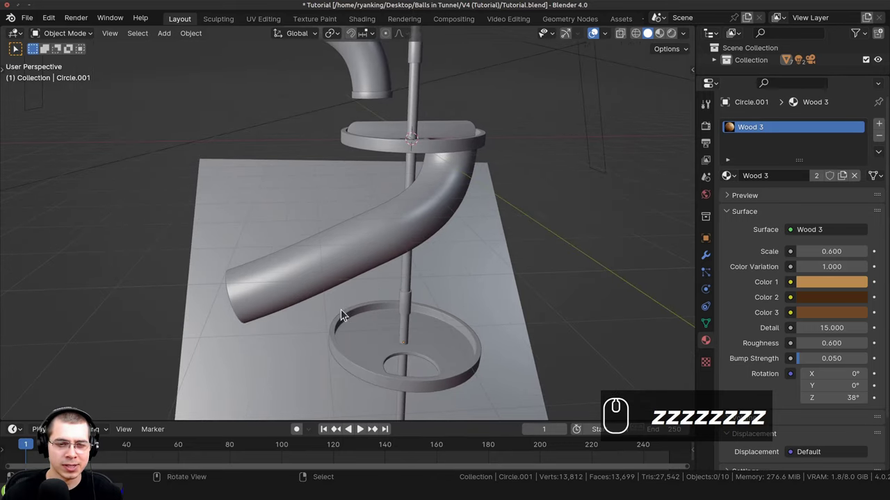
{"action": "middle_click", "coordinate": [446, 319]}
{"action": "left_click_drag", "start_coordinate": [419, 297], "coordinate": [385, 276]}
{"action": "left_click_drag", "start_coordinate": [394, 262], "coordinate": [335, 97]}
Step: Add a cylinder at the tray as a leg and bring up its Shade Auto Smooth option
{"action": "key", "text": "shift+a"}
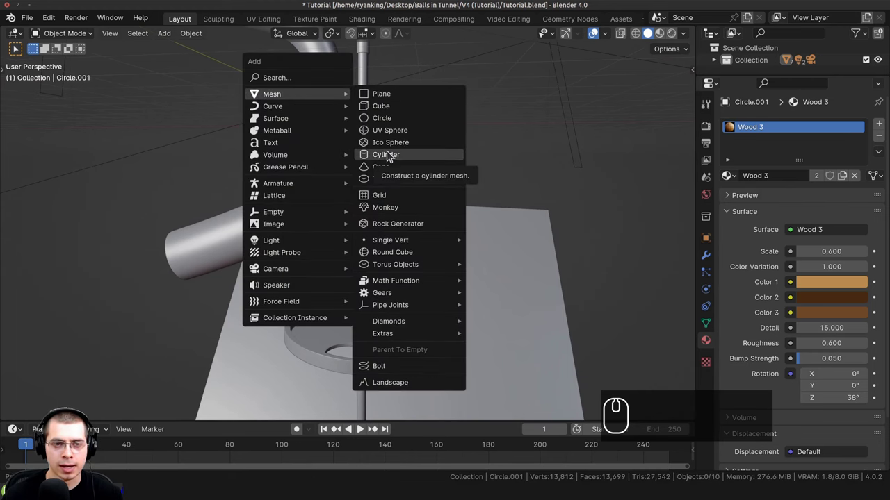
{"action": "left_click", "coordinate": [390, 154]}
{"action": "middle_click", "coordinate": [377, 168]}
{"action": "left_click_drag", "start_coordinate": [389, 132], "coordinate": [377, 111]}
{"action": "scroll", "scroll_direction": "up", "scroll_amount": 3}
{"action": "key", "text": "w"}
{"action": "scroll", "scroll_direction": "up", "scroll_amount": 3}
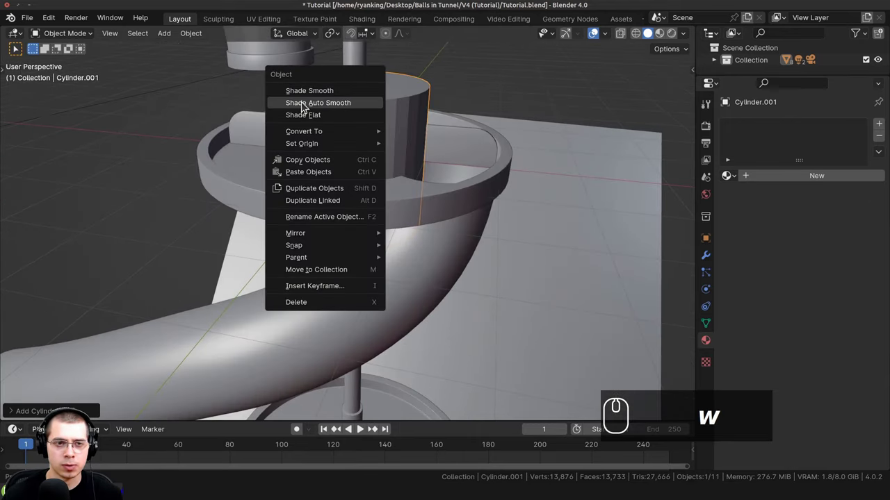
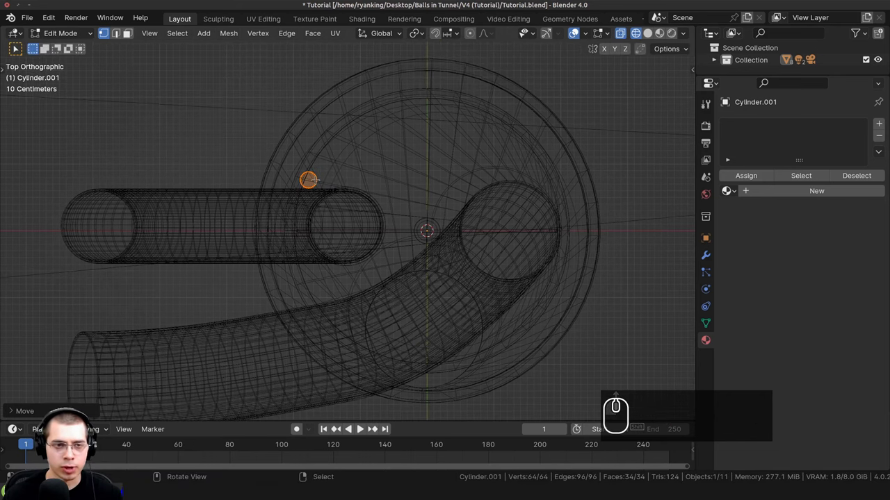
Step: Duplicate the leg around the rim with Rough Metal material and save Tutorial.blend
{"action": "key", "text": "shift+d"}
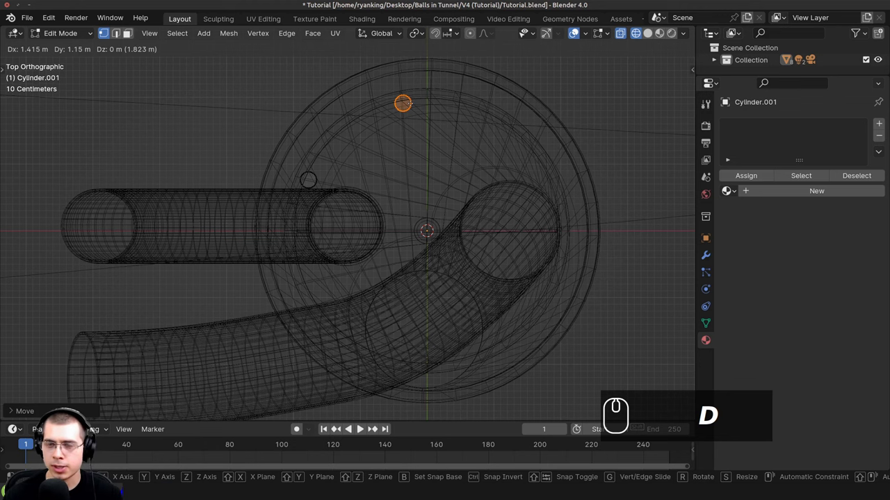
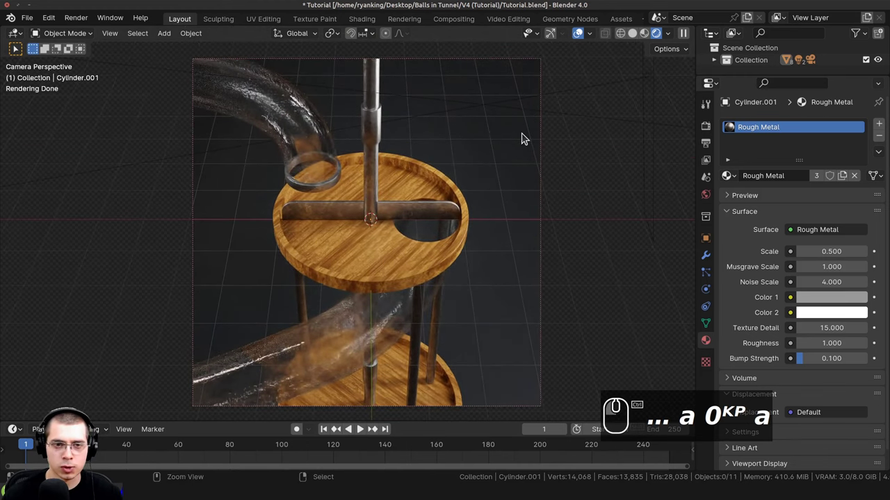
{"action": "key", "text": "ctrl+s"}
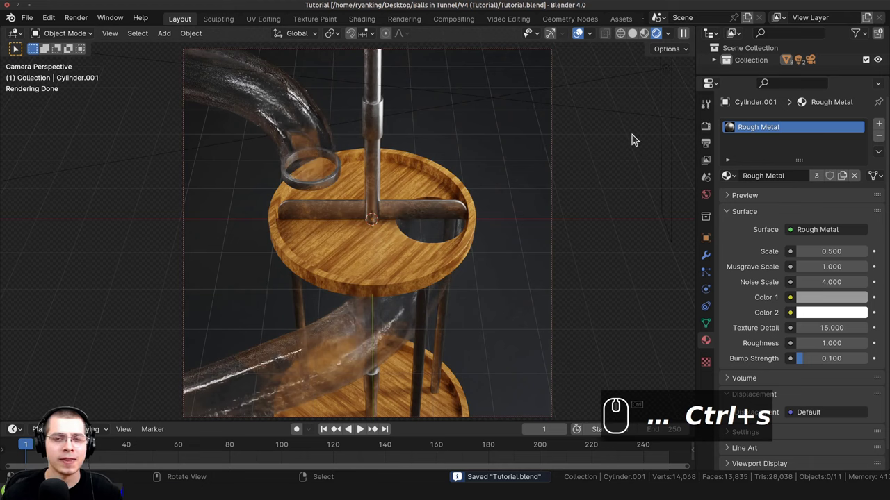